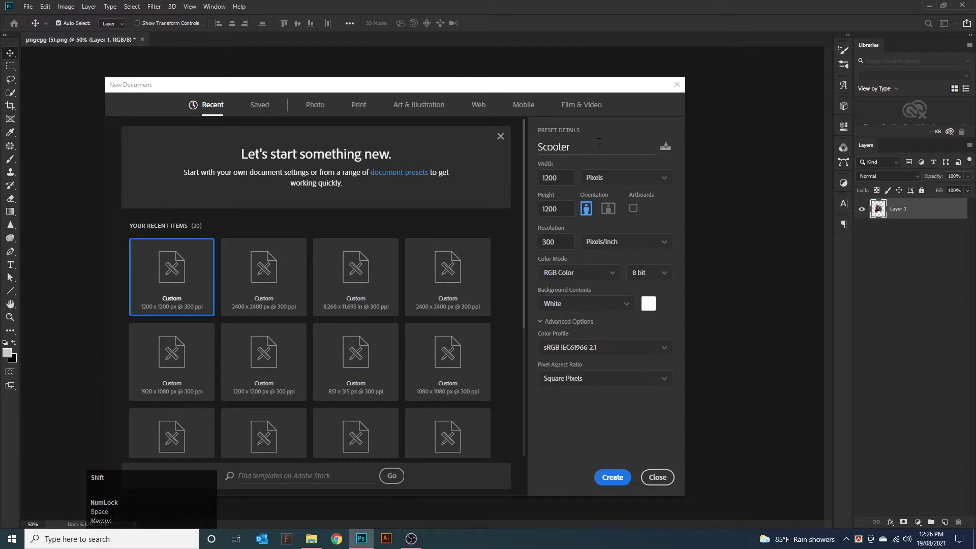
# - Name the 1200x1200 px, 300 ppi document 'Scooter social media post design'
pyautogui.write('social')
pyautogui.press('space')
pyautogui.write('media')
pyautogui.press('space')
pyautogui.write('pos')
pyautogui.press('space')
pyautogui.write('design')
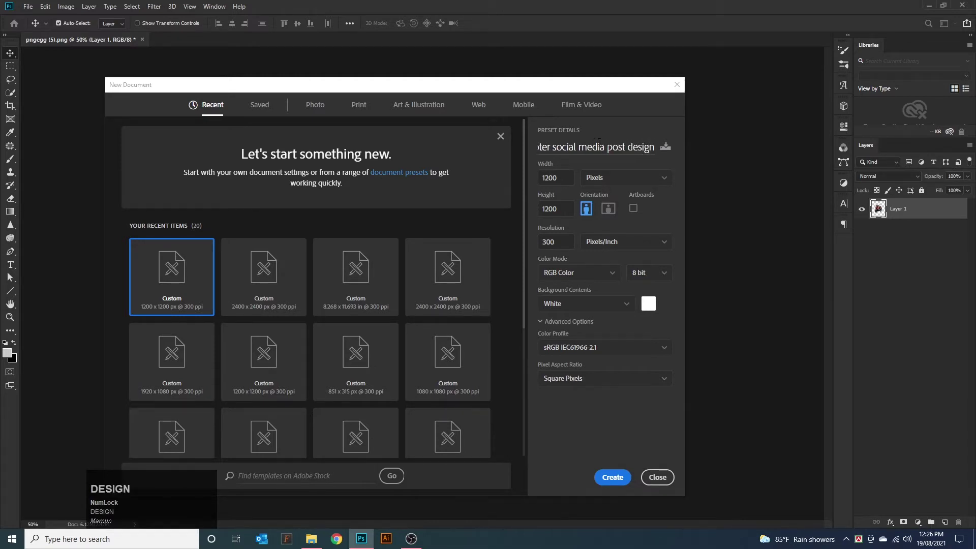
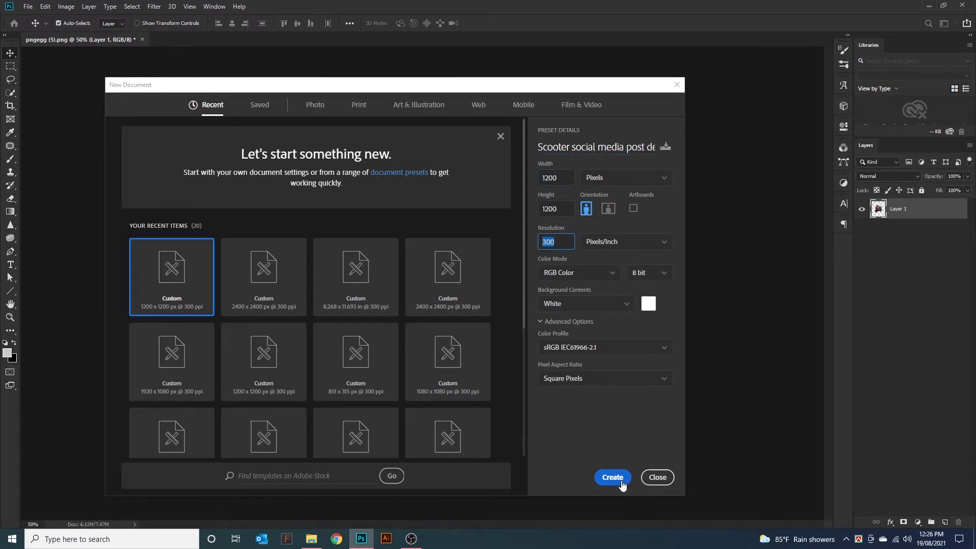
# - Create the document, bring in the scooter image and scale it down centred on the canvas
pyautogui.click(625, 485)
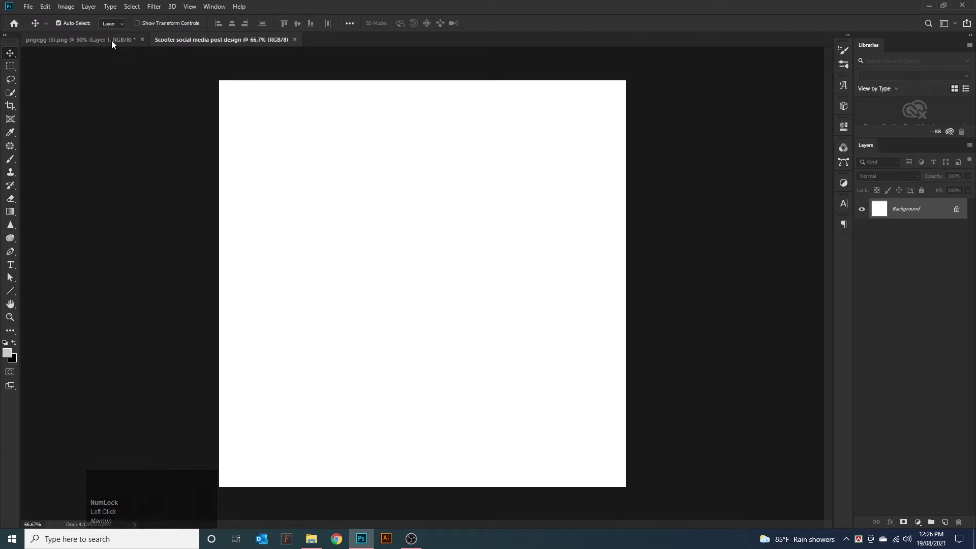
pyautogui.moveTo(116, 44); pyautogui.dragTo(429, 286)
pyautogui.press('ctrl+t')
pyautogui.moveTo(426, 149); pyautogui.dragTo(417, 312)
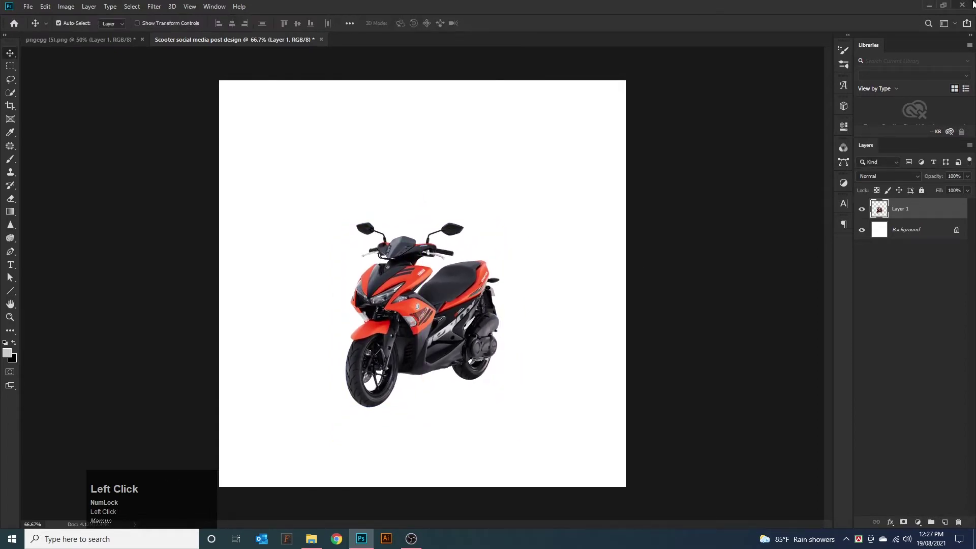
# - Add a red Solid Color fill layer and ready a soft brush for the glow on a new layer
pyautogui.click(918, 528)
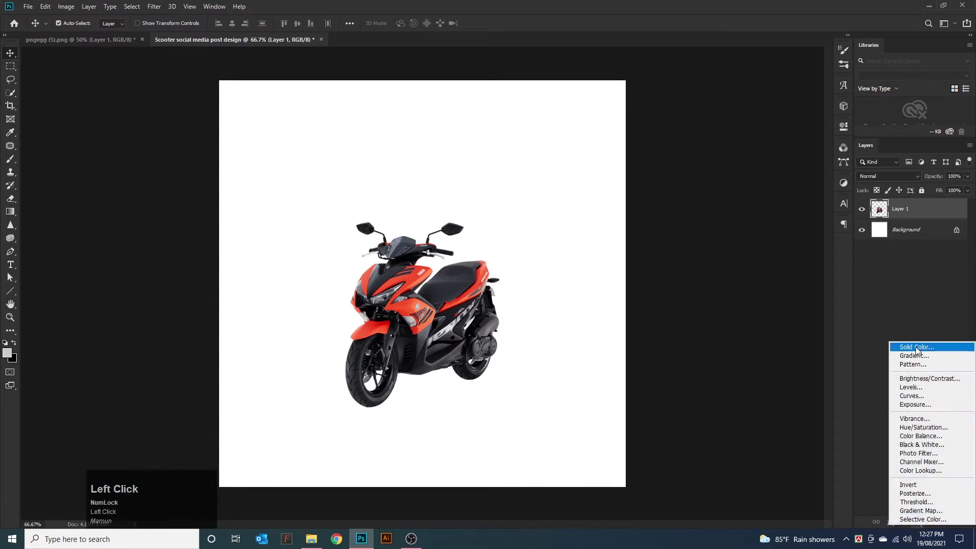
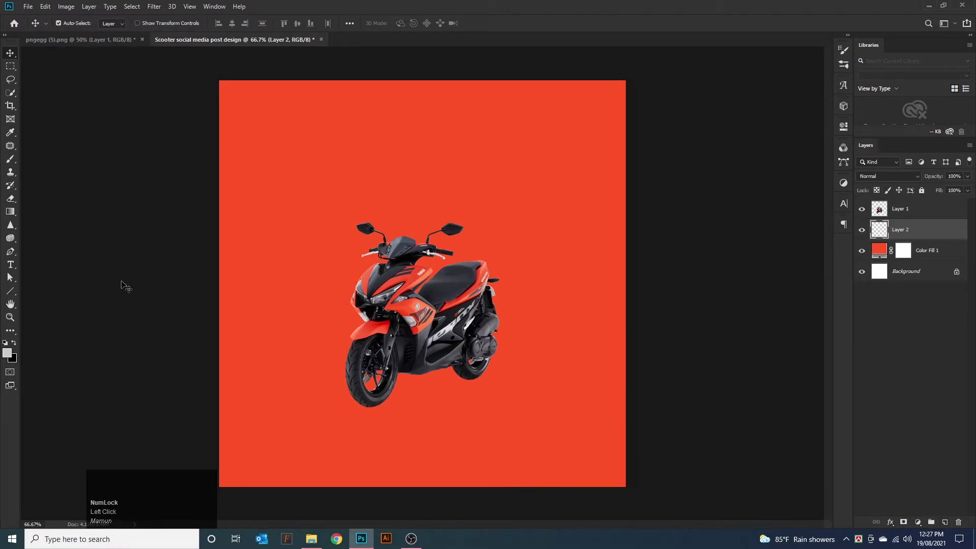
pyautogui.click(11, 162)
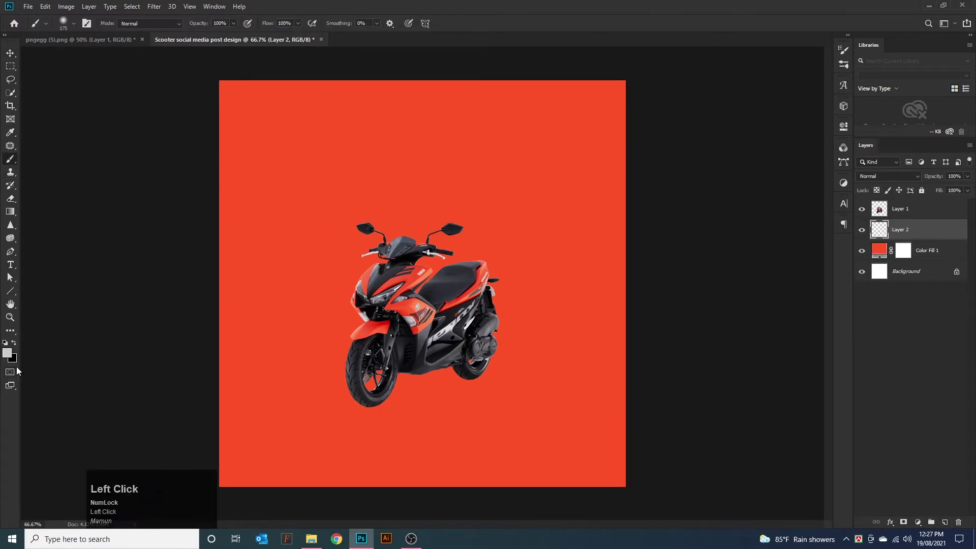
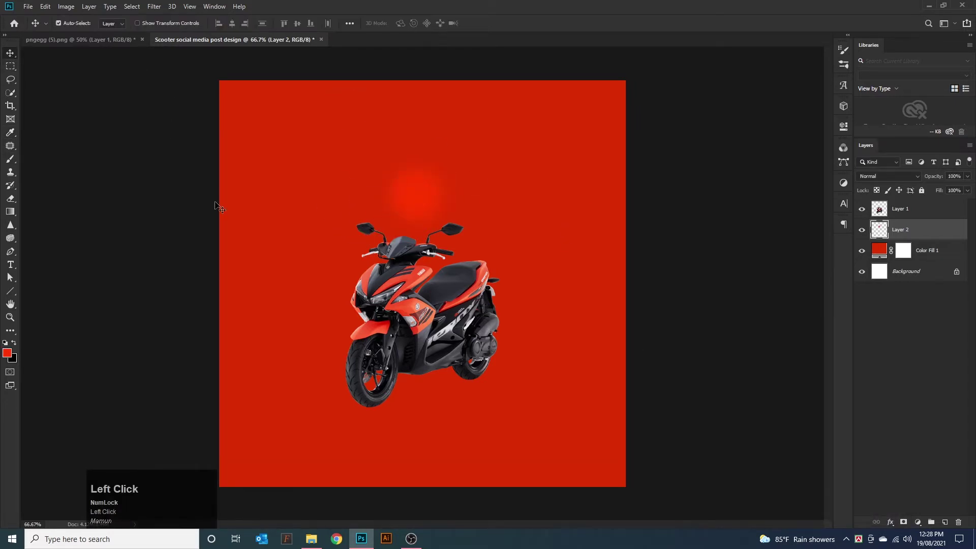
# - Free Transform the painted glow into a large radial light behind the scooter
pyautogui.press('ctrl+t')
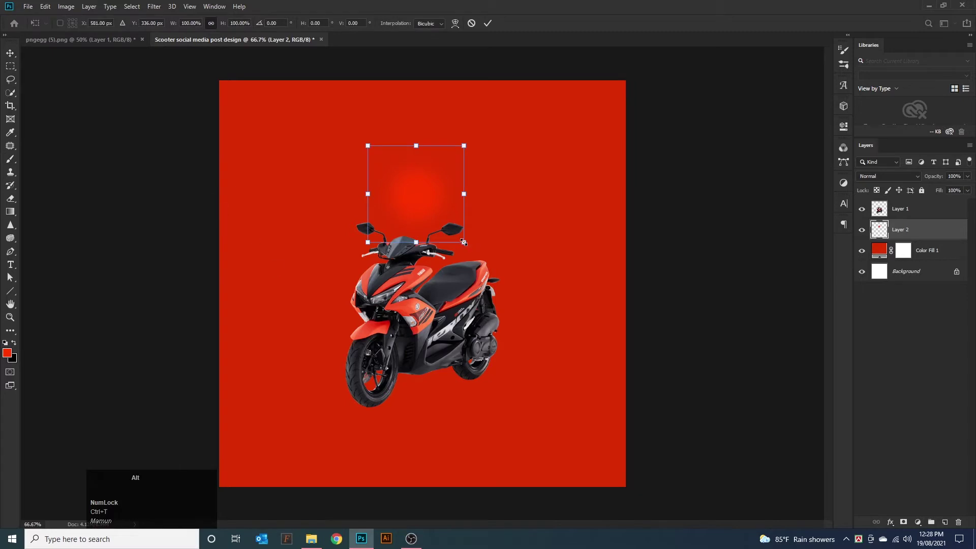
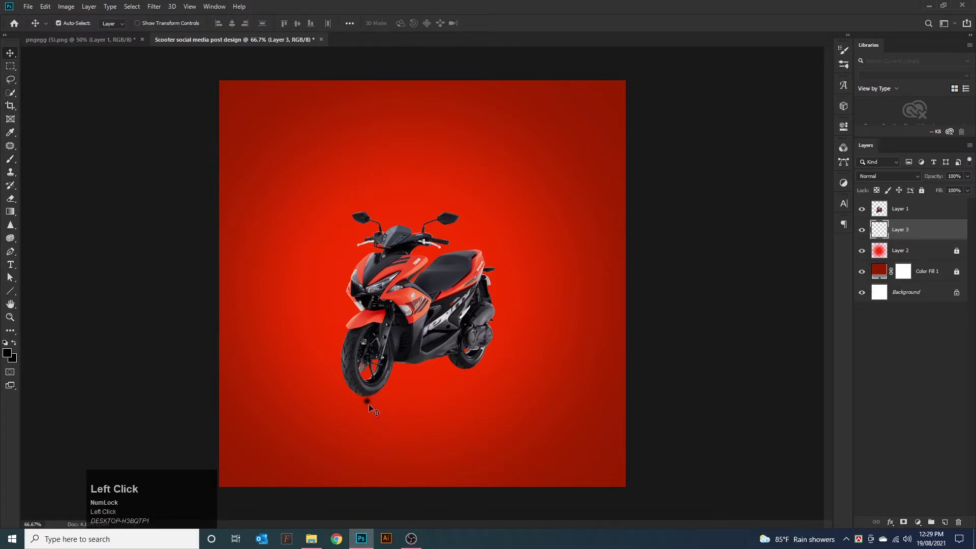
# - Flatten a shadow spot under the front wheel and a copy under the rear wheel
pyautogui.press('ctrl+t')
pyautogui.scroll(-3)
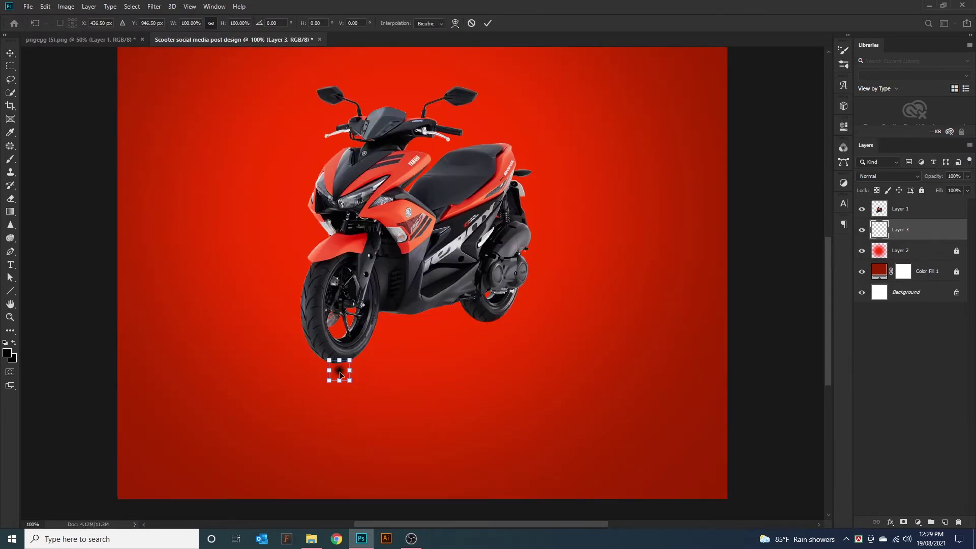
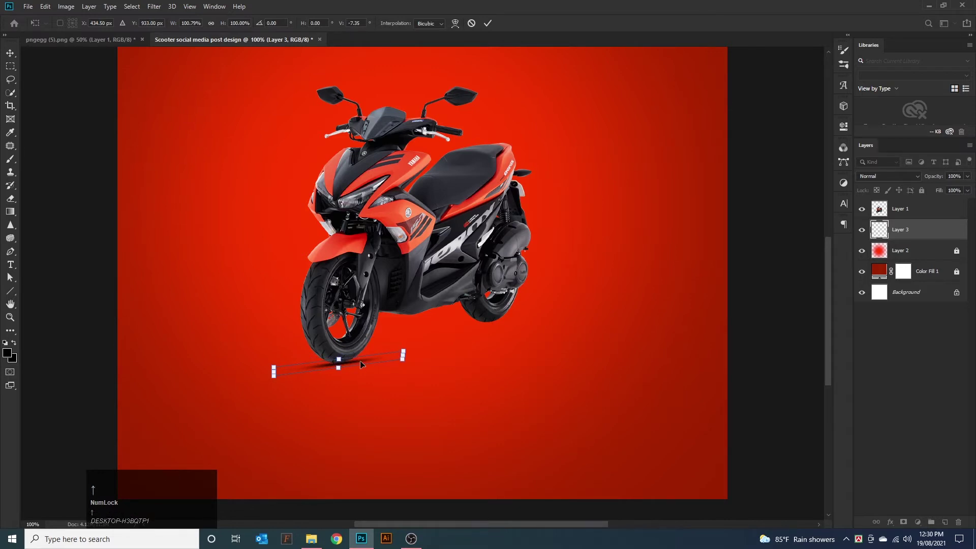
pyautogui.press('Return')
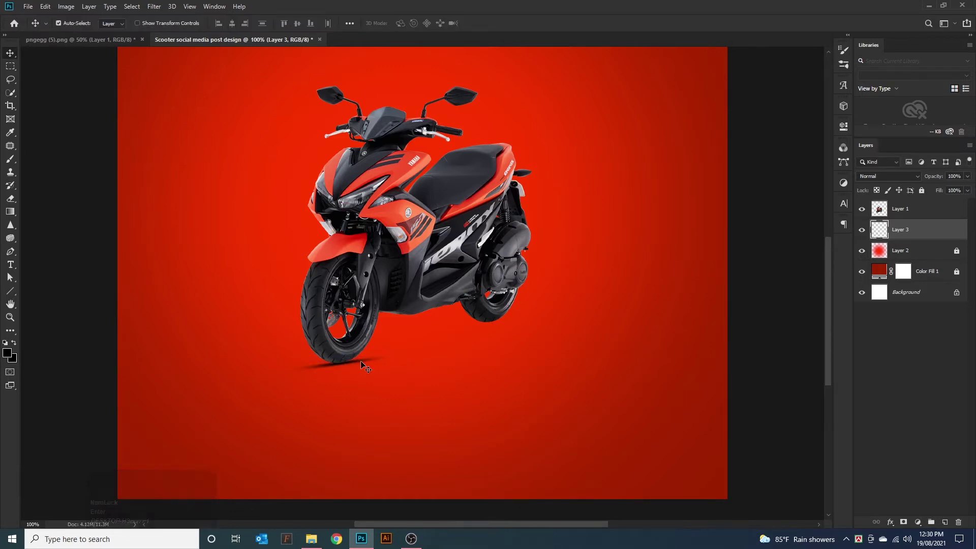
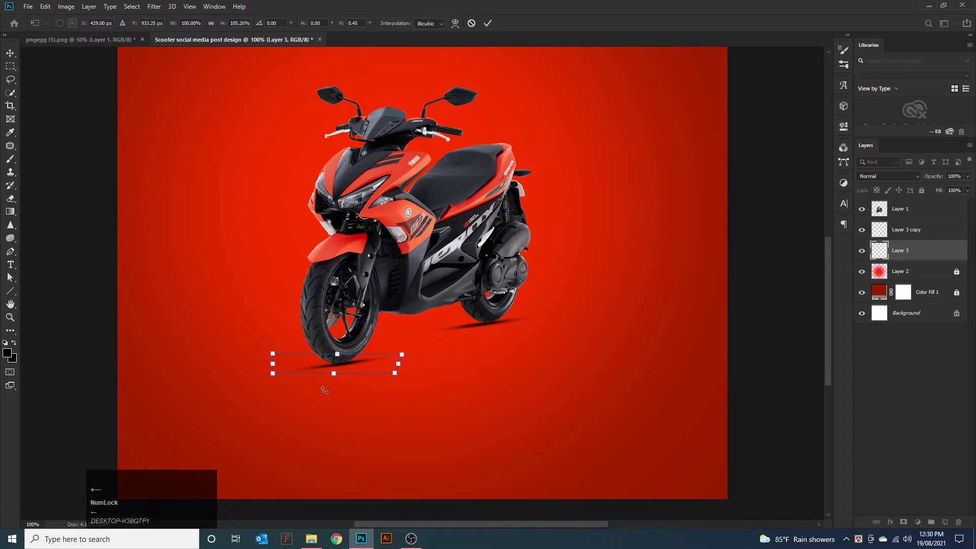
pyautogui.press('Return')
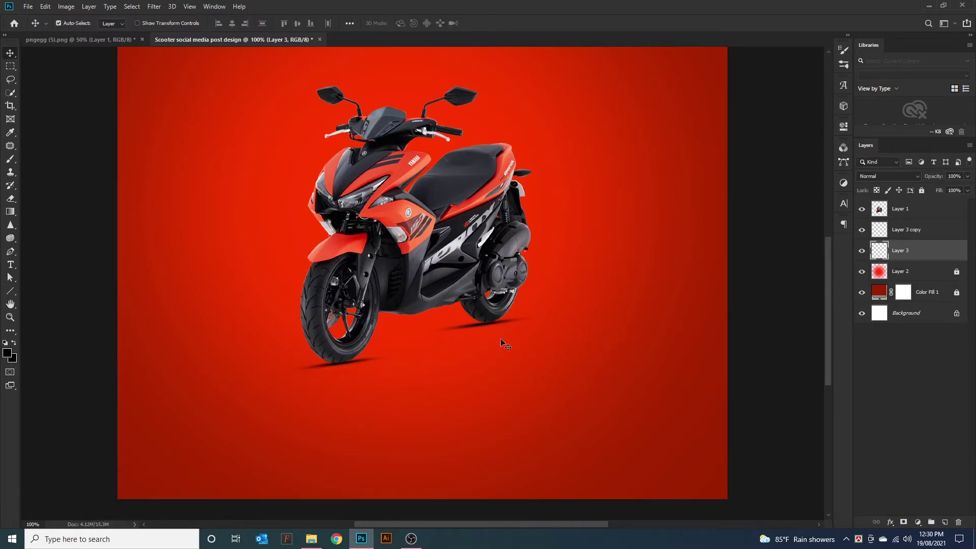
# - Spread a third broad shadow under the scooter at about 20% opacity and select scooter with its shadows
pyautogui.click(492, 327)
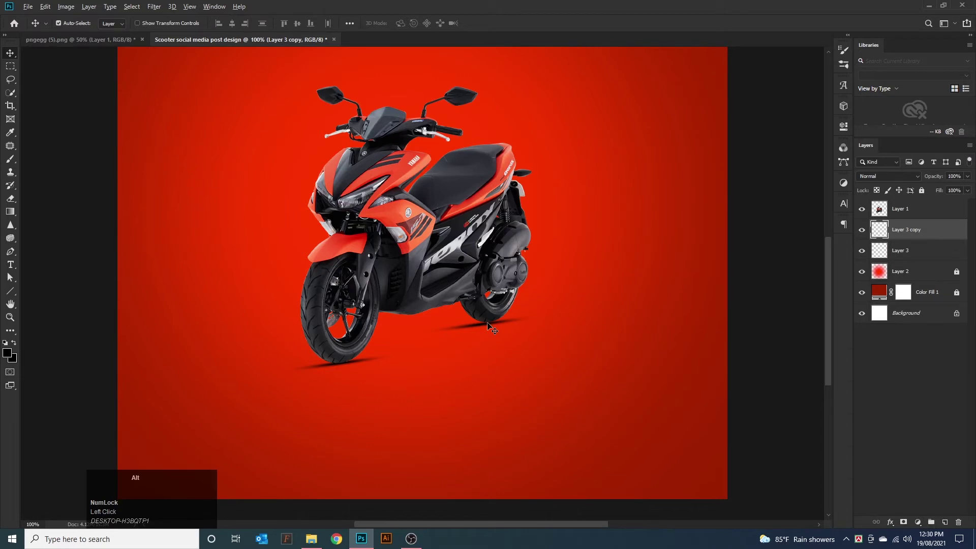
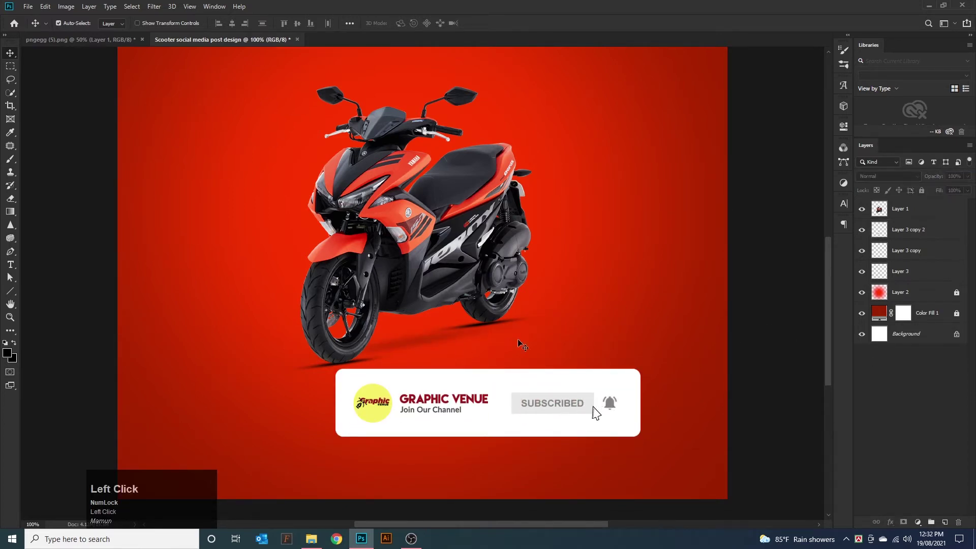
pyautogui.click(923, 234)
pyautogui.click(928, 257)
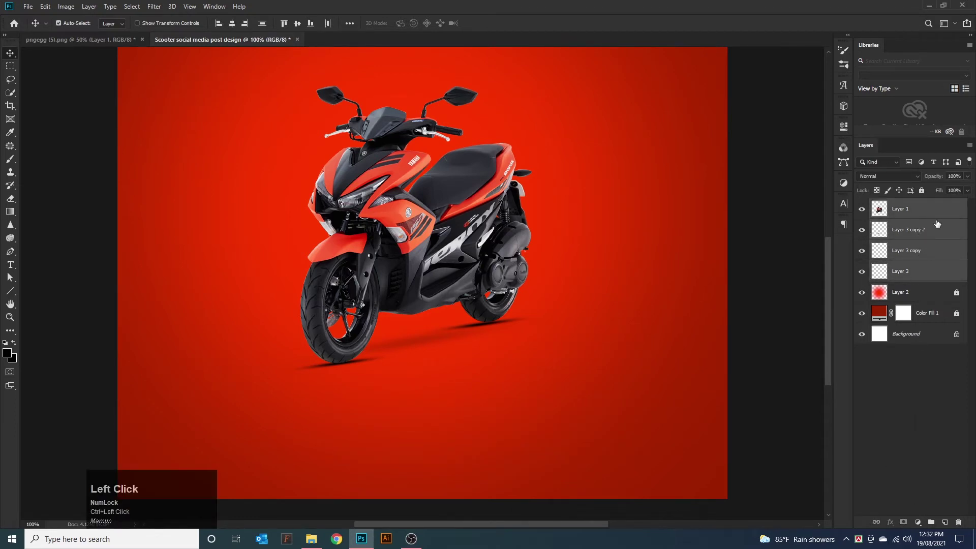
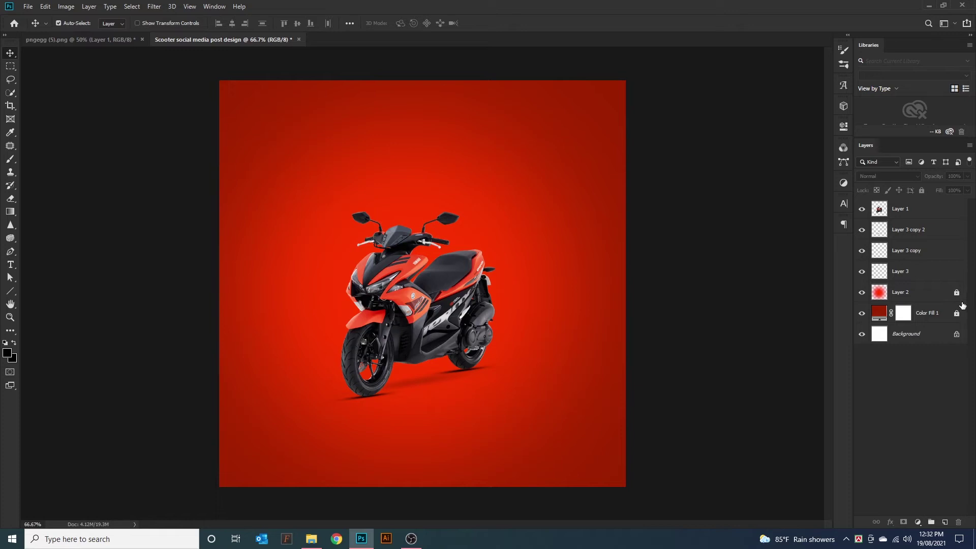
# - Give the glow layer a white Color Overlay effect
pyautogui.click(961, 298)
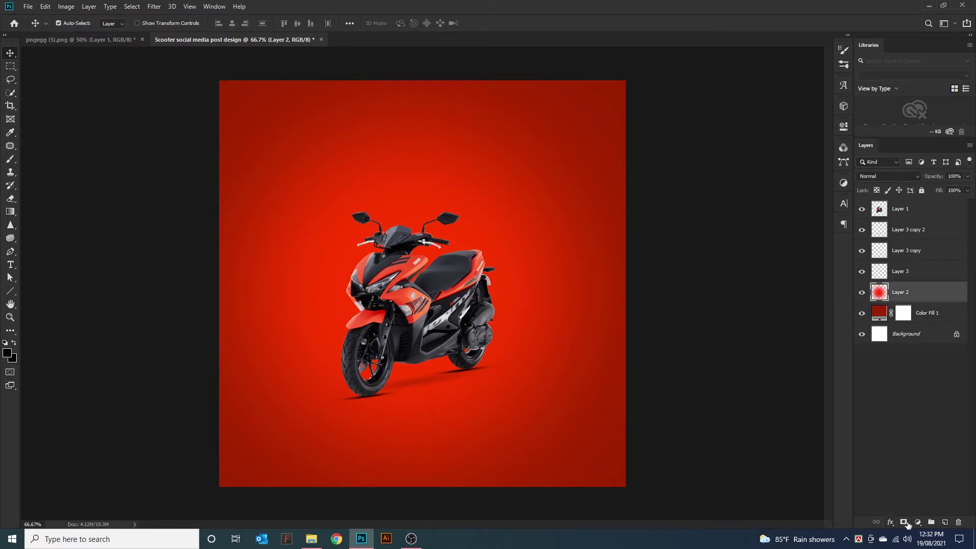
pyautogui.click(899, 527)
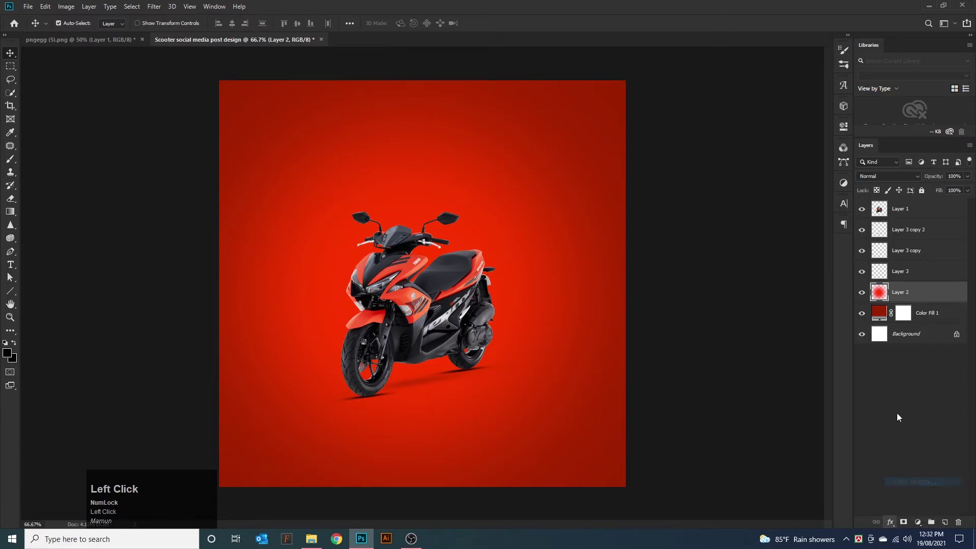
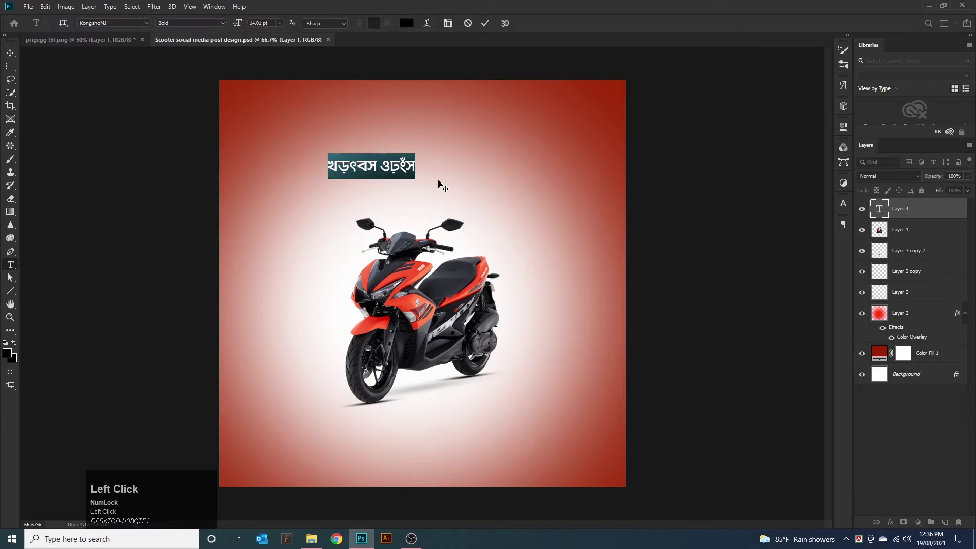
# - Set the headline font to Lato and write BIG OFFER
pyautogui.click(146, 25)
pyautogui.click(174, 39)
pyautogui.click(123, 95)
pyautogui.press('shift+b')
pyautogui.press('shift+i')
pyautogui.press('shift+g')
pyautogui.press('shift+space')
pyautogui.press('shift+o')
pyautogui.press('shift+f')
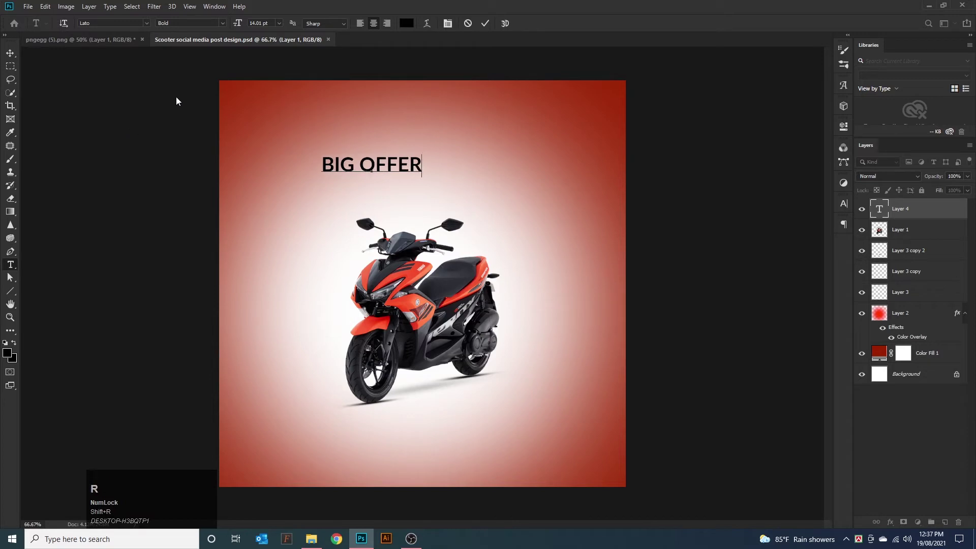
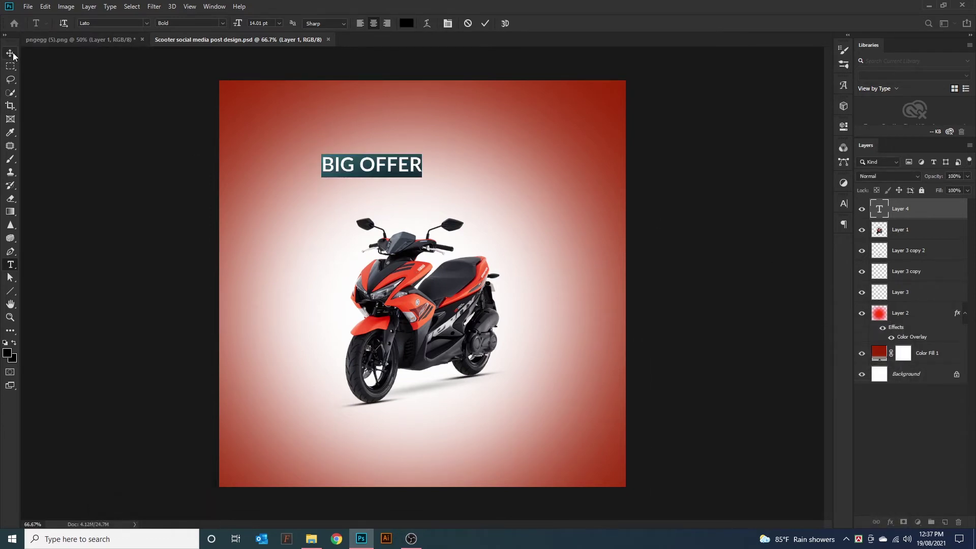
# - Make BIG OFFER the Black weight and enlarge it centred near the top
pyautogui.click(225, 27)
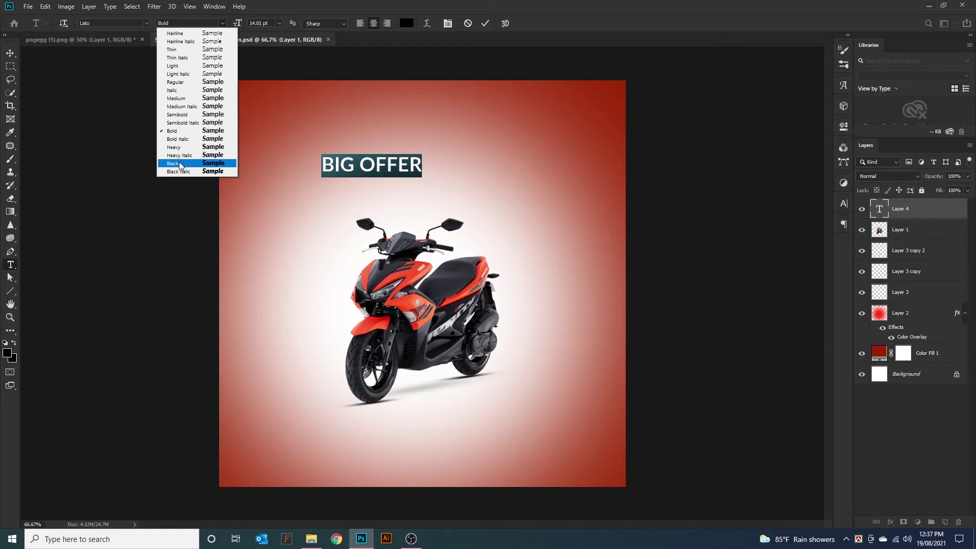
pyautogui.moveTo(180, 164); pyautogui.dragTo(430, 152)
pyautogui.press('ctrl+t')
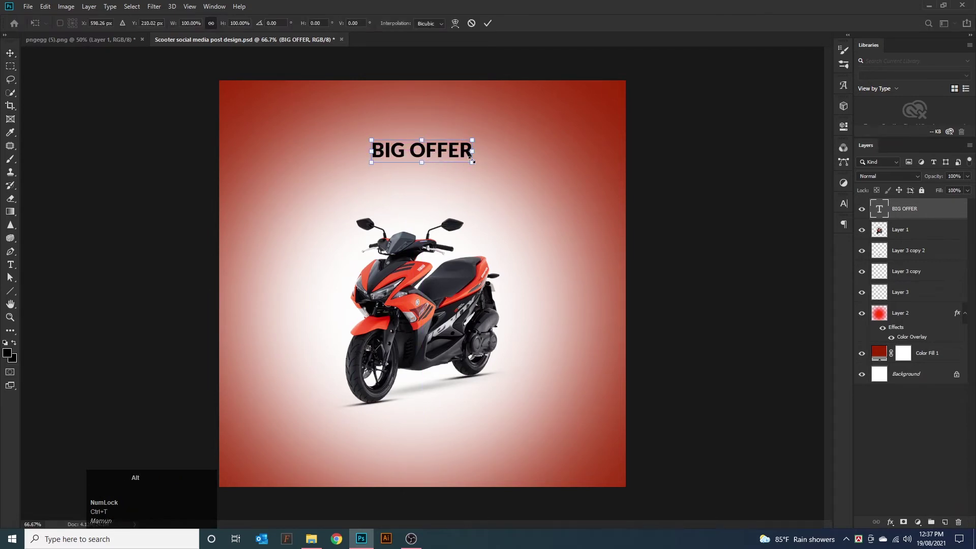
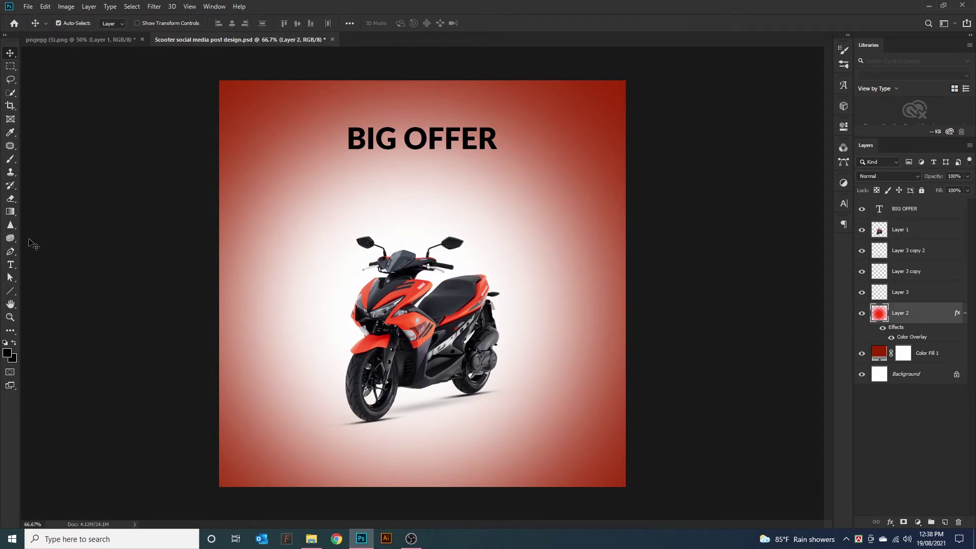
# - Retype the placeholder as SCHOOTE and a duplicate line as 'for SALE'
pyautogui.click(11, 268)
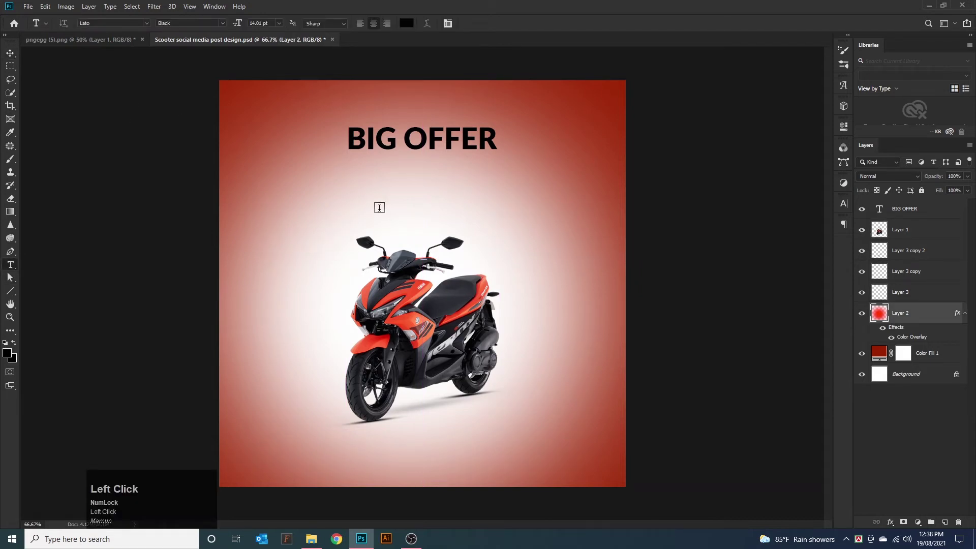
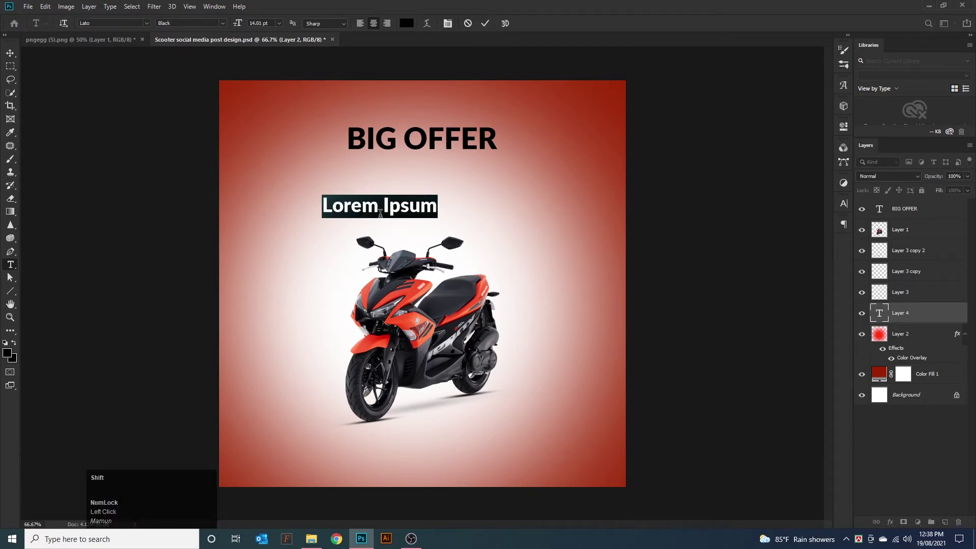
pyautogui.press('shift+s')
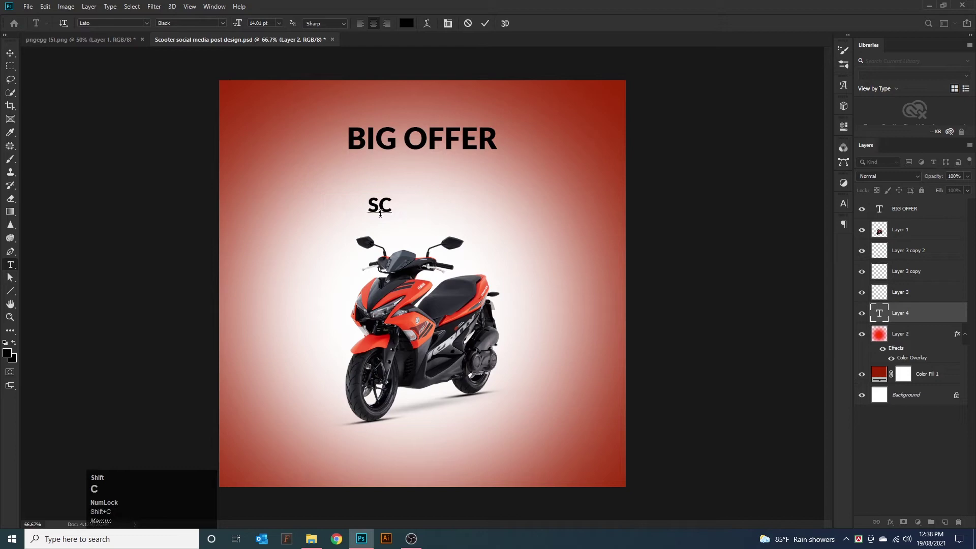
pyautogui.press('h')
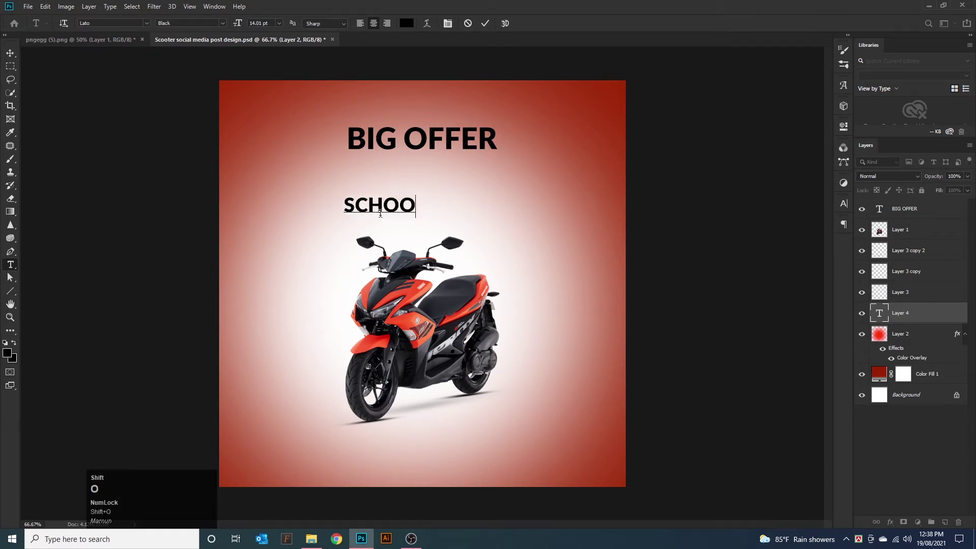
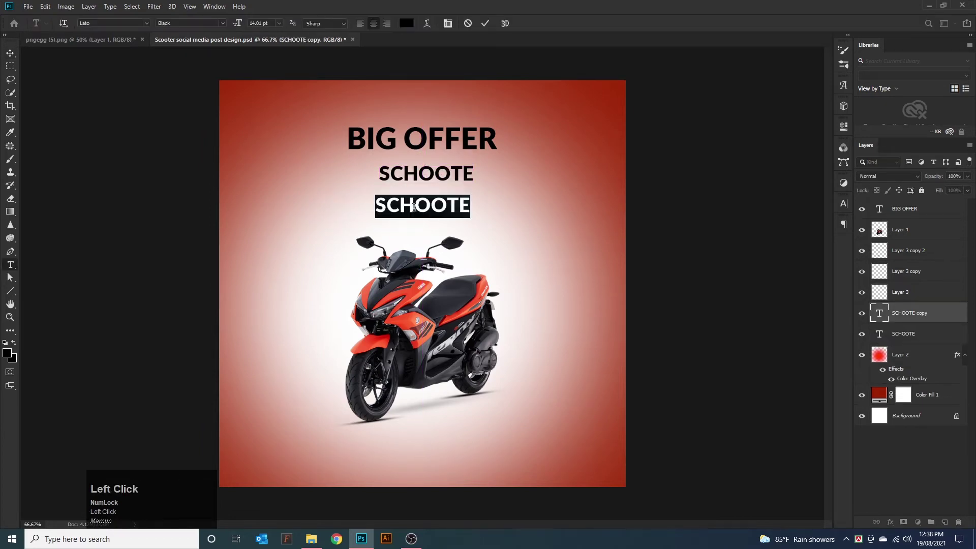
pyautogui.write('for')
pyautogui.press('space')
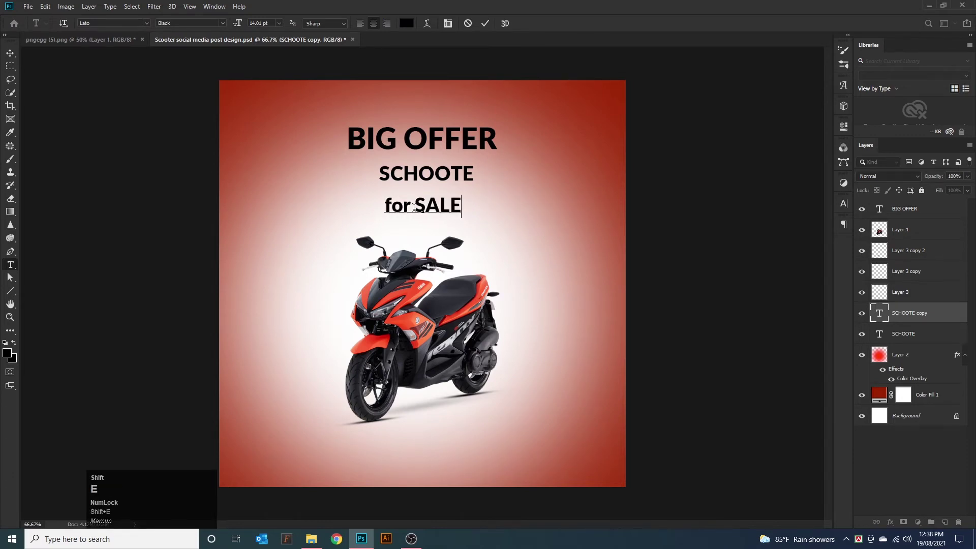
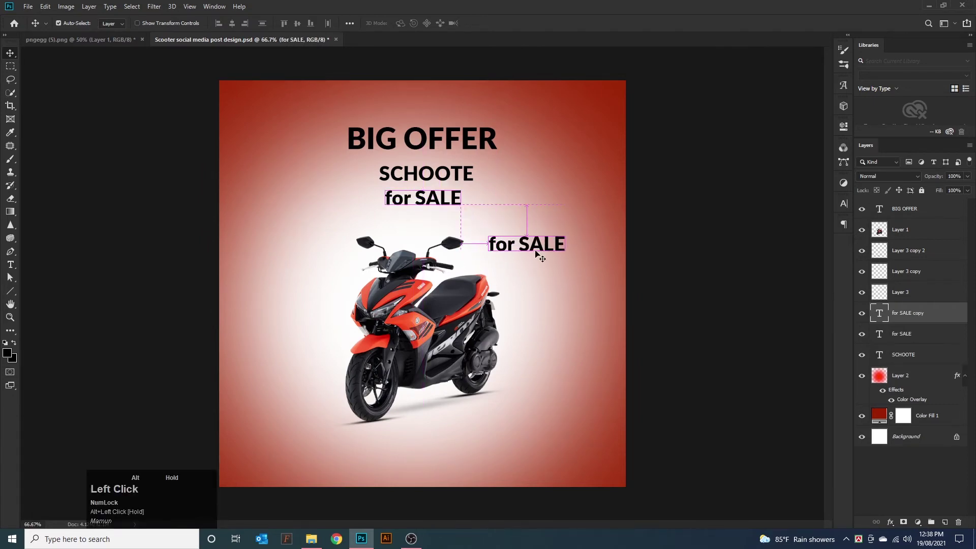
# - Retype the copied lines as 40% and DISCOUNT to the right of the scooter
pyautogui.write('40')
pyautogui.press('shift+5')
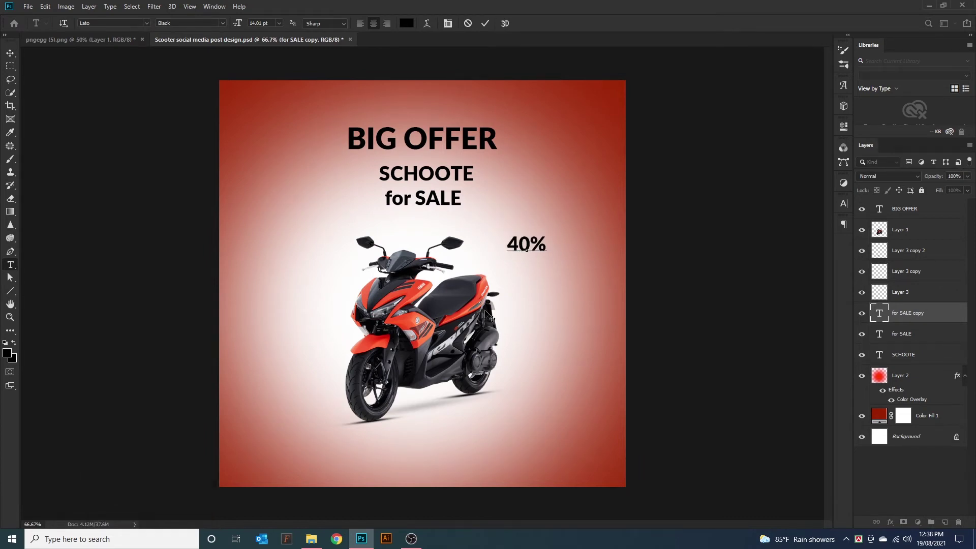
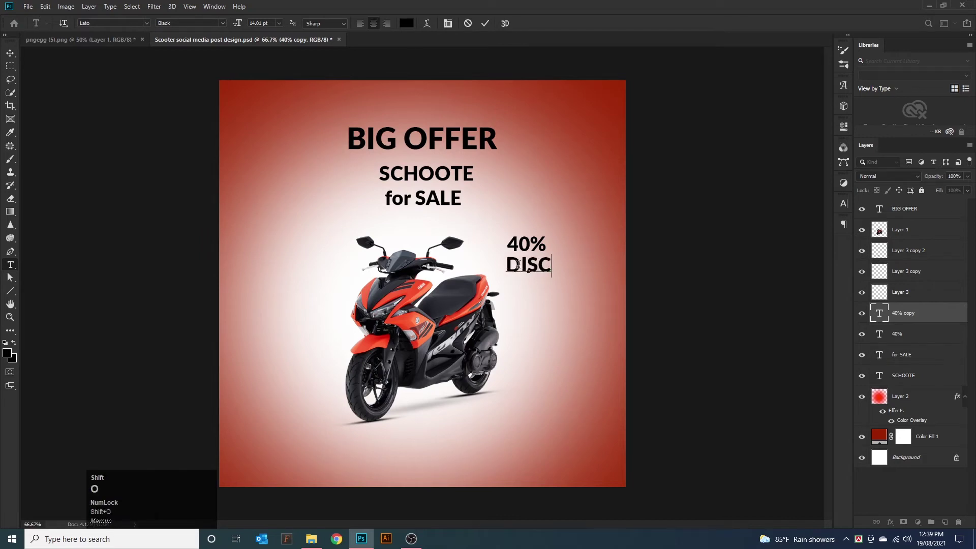
pyautogui.press('shift+t')
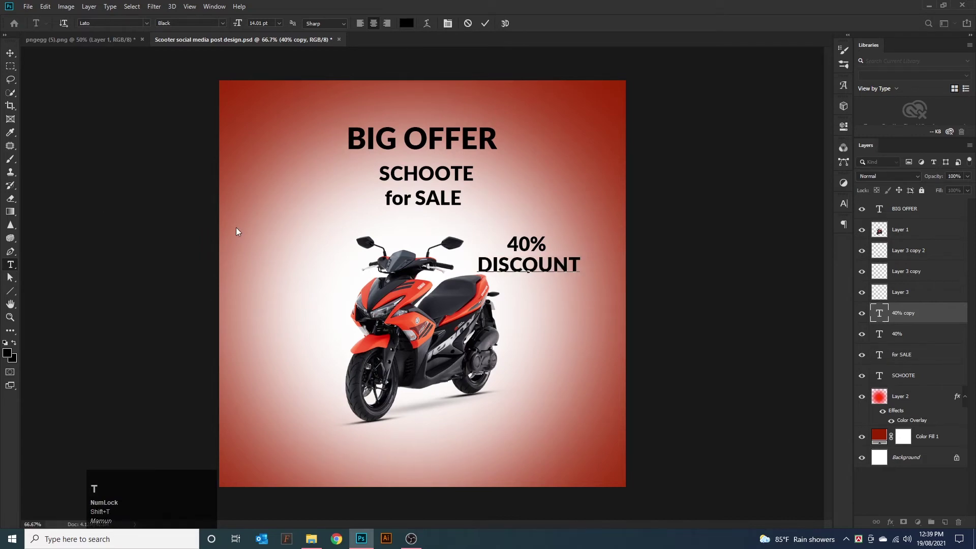
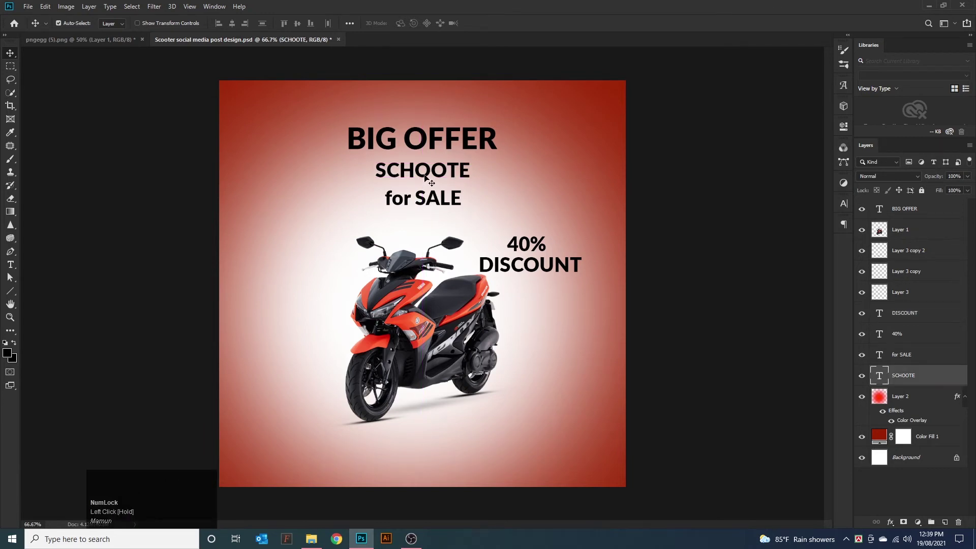
# - Colour the SCHOOTE headline red and choose a larger font size for SALE
pyautogui.click(426, 176)
pyautogui.click(280, 27)
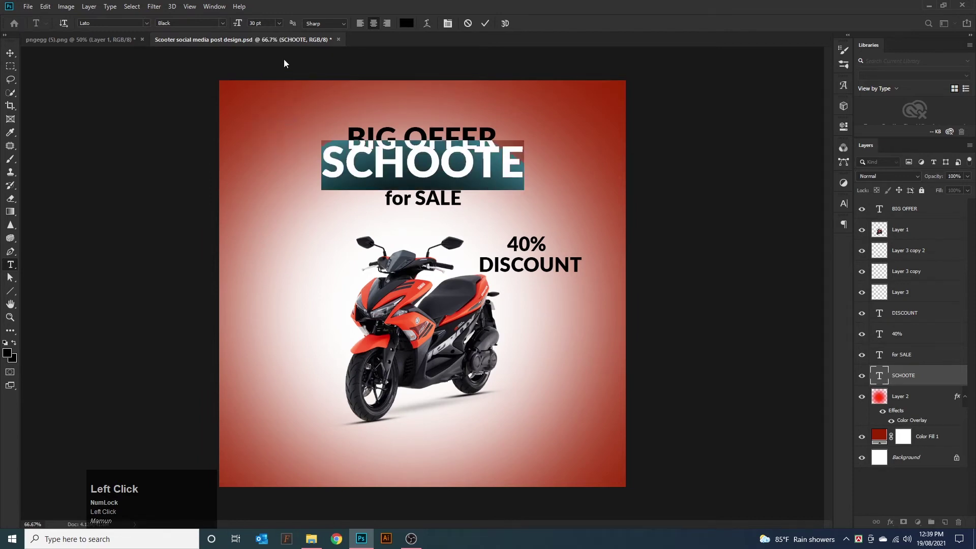
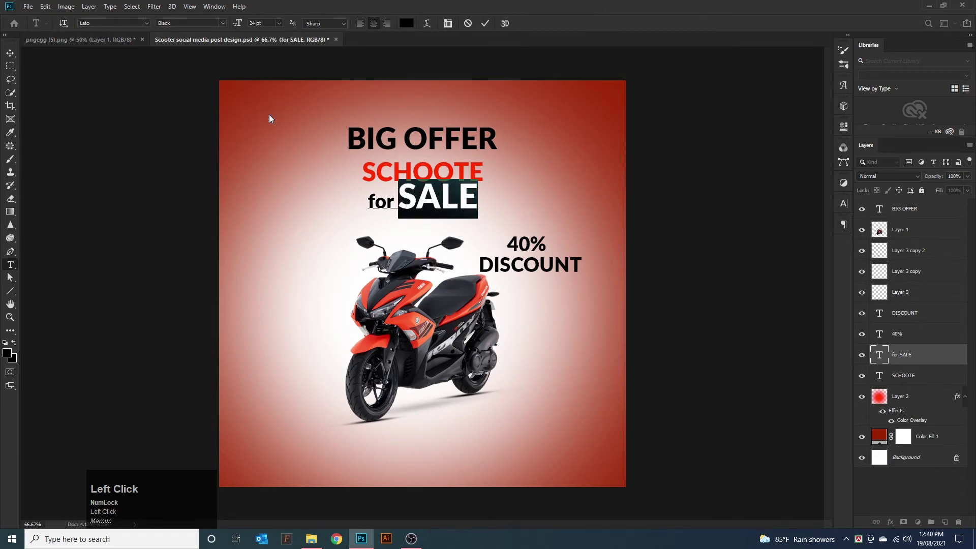
pyautogui.click(280, 25)
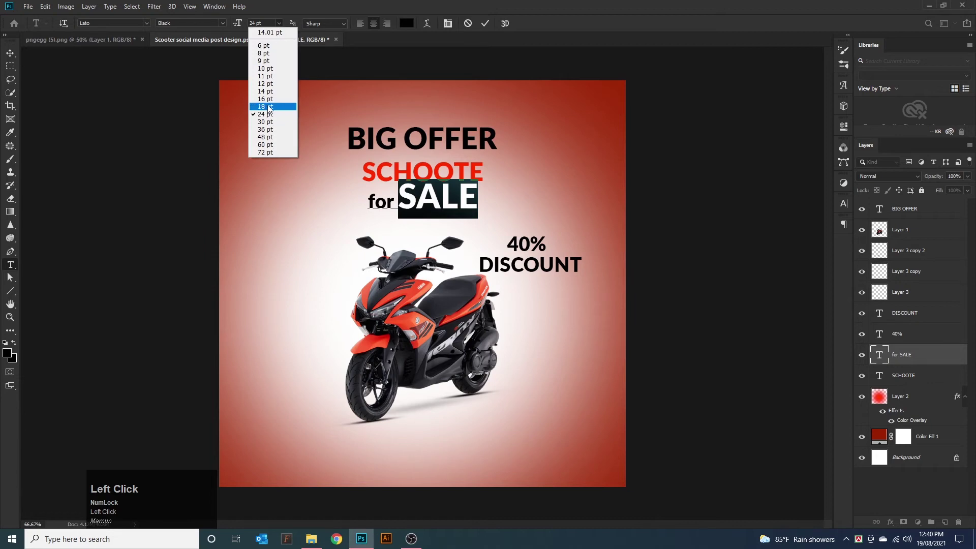
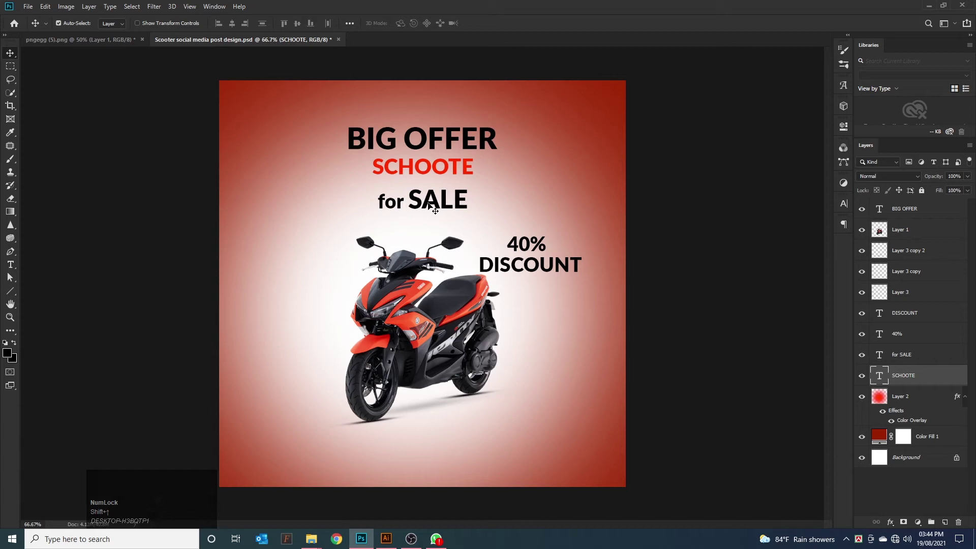
# - Edit the for SALE line so SALE reads larger than for, then reselect it
pyautogui.click(430, 204)
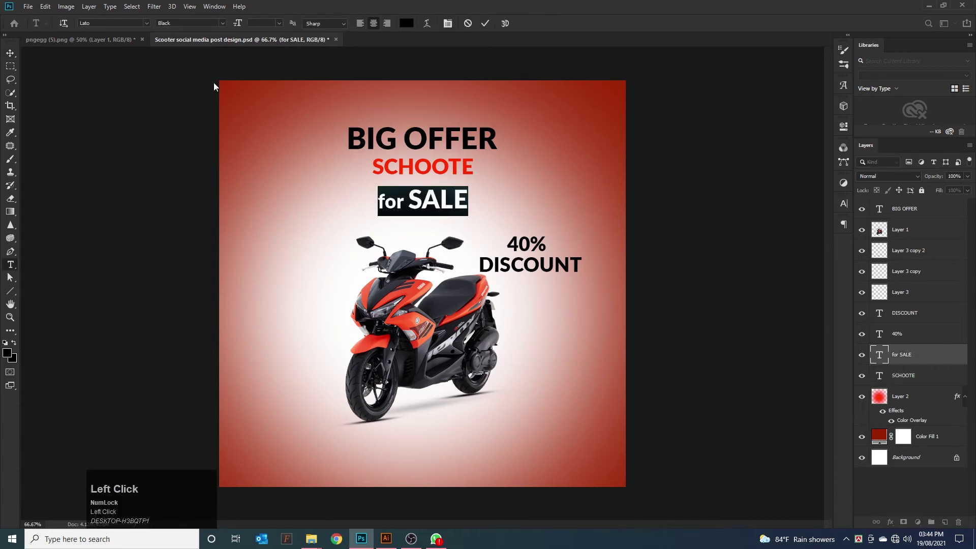
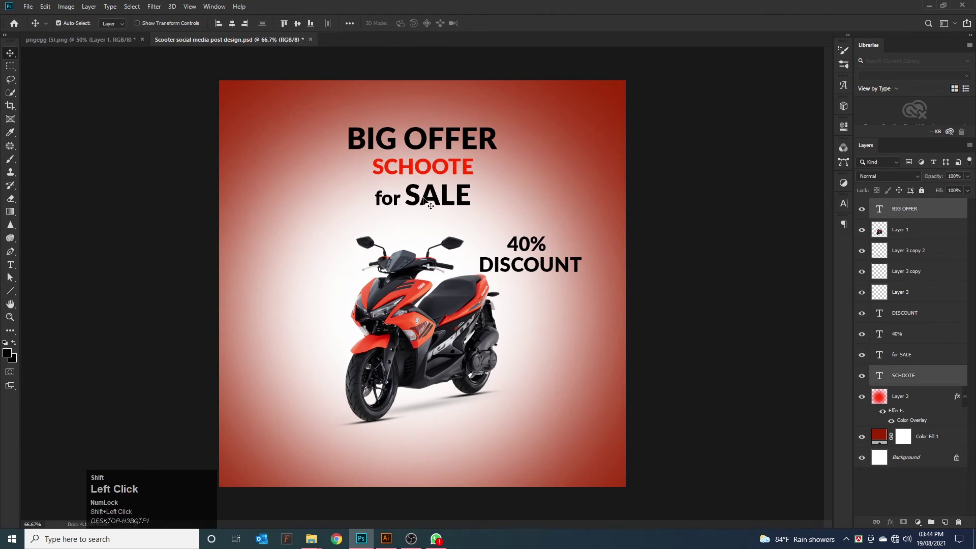
pyautogui.click(428, 200)
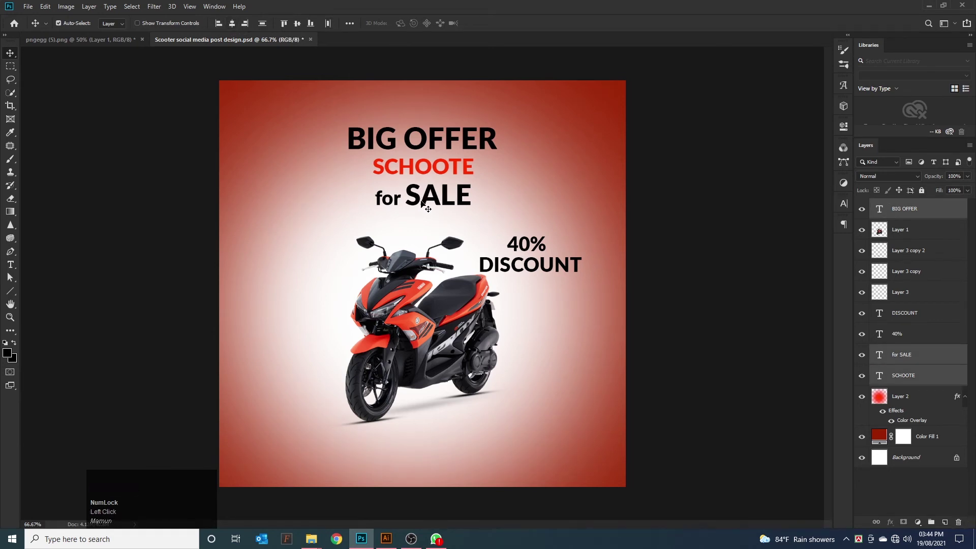
# - Apply the heavy Gotham Ultra font to SALE, 40% and DISCOUNT, with 40% in red
pyautogui.click(427, 203)
pyautogui.moveTo(427, 203); pyautogui.dragTo(148, 25)
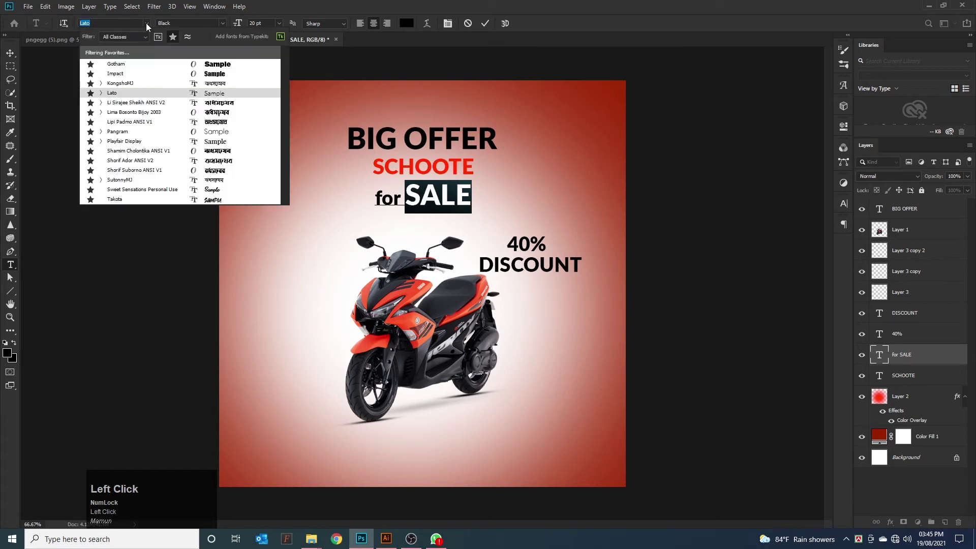
pyautogui.click(150, 66)
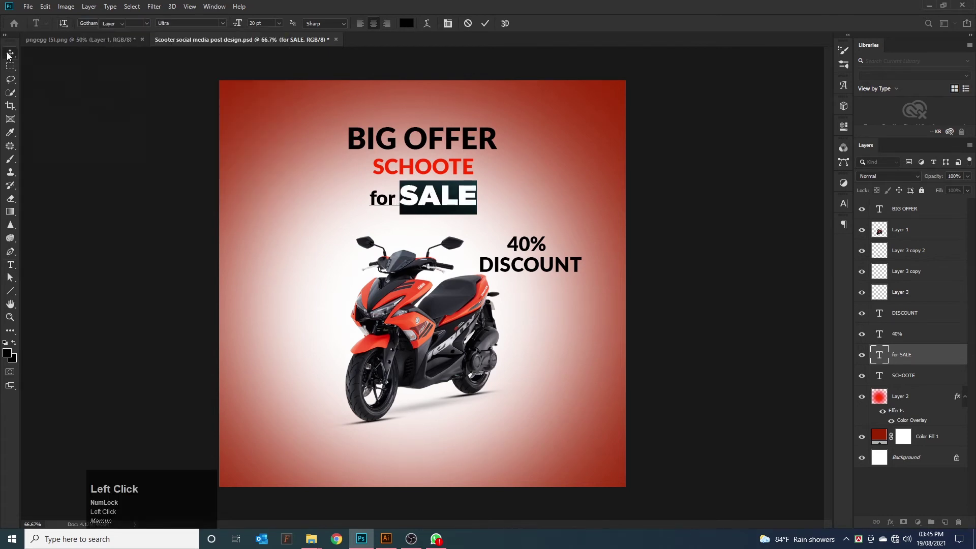
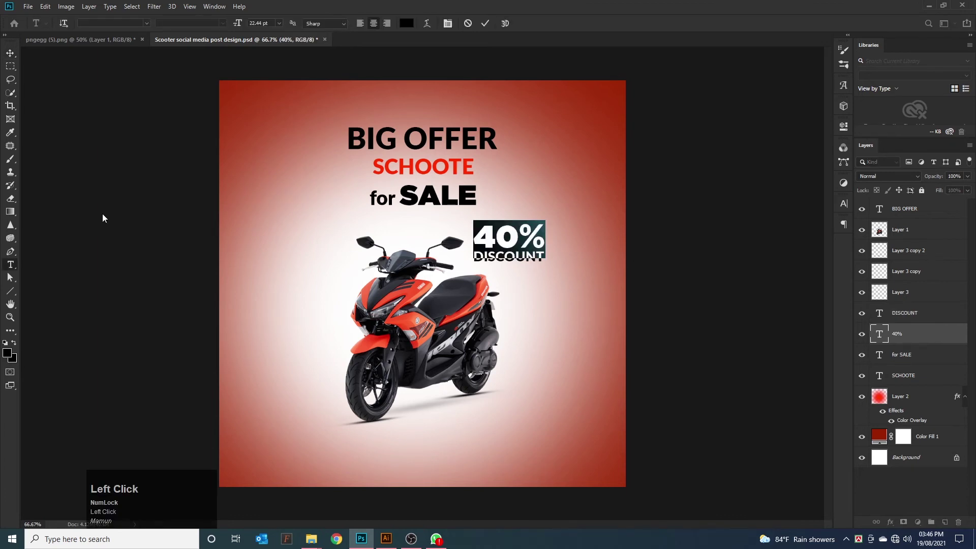
pyautogui.click(406, 29)
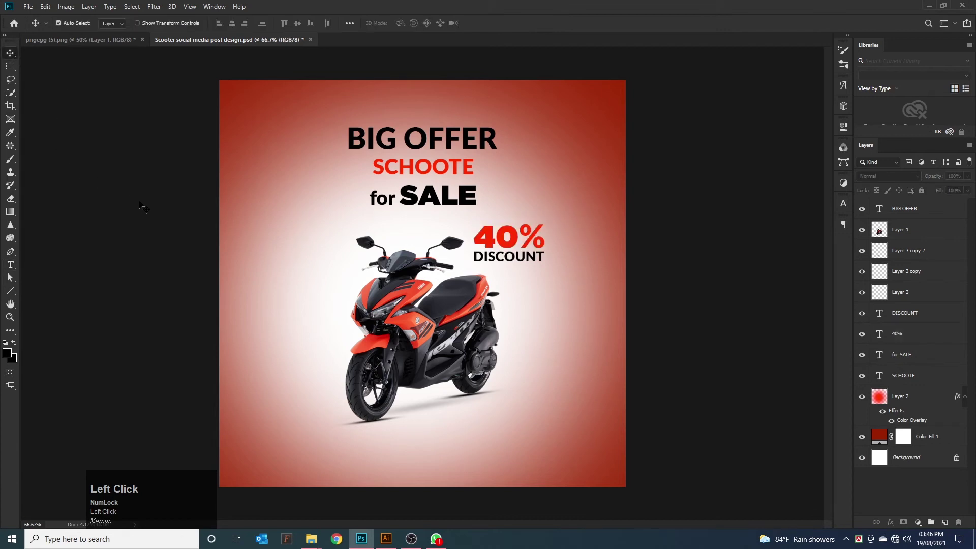
# - Add a red ORDER NOW text line near the bottom of the post
pyautogui.click(11, 269)
pyautogui.press('shift+o')
pyautogui.press('shift+r')
pyautogui.press('shift+space')
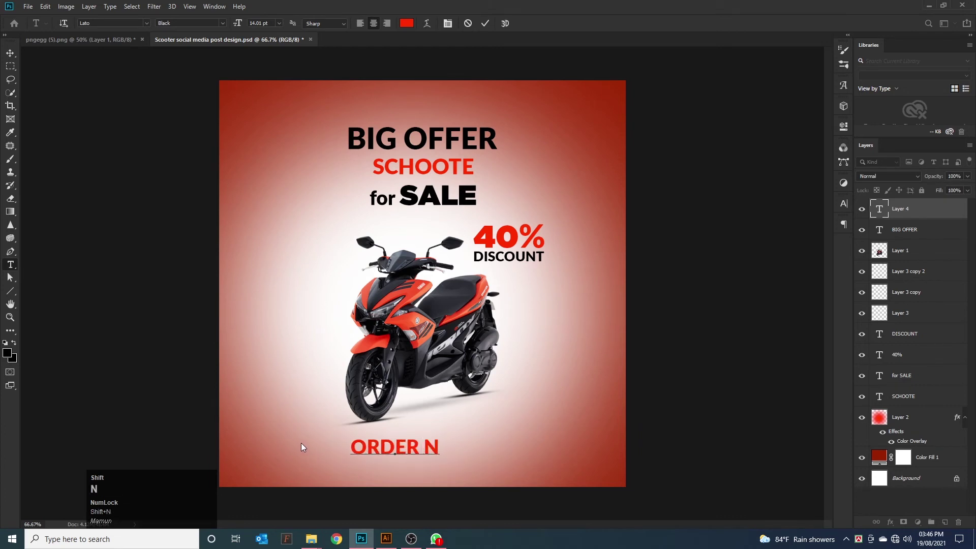
pyautogui.moveTo(14, 55); pyautogui.dragTo(224, 24)
pyautogui.press('Return')
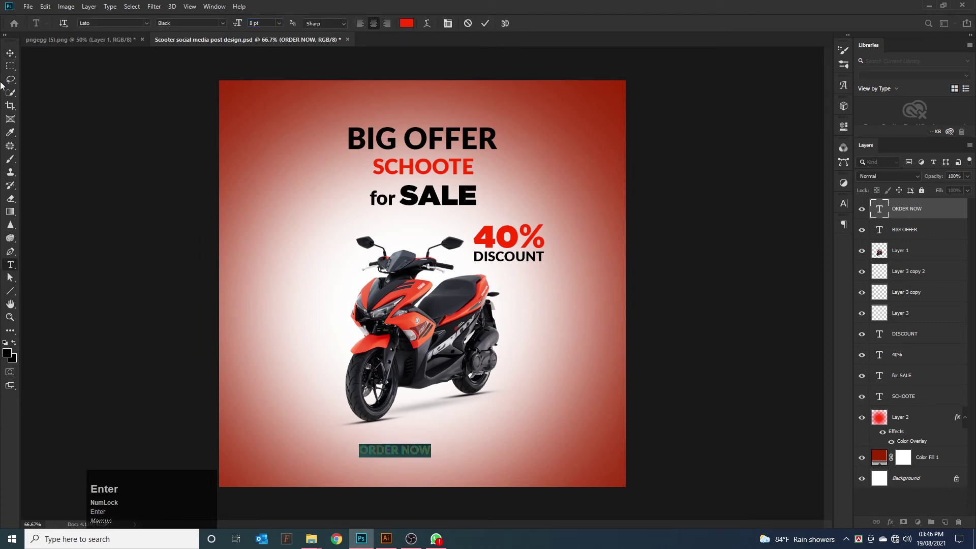
# - Centre ORDER NOW horizontally below the scooter
pyautogui.moveTo(14, 51); pyautogui.dragTo(438, 456)
pyautogui.moveTo(438, 456); pyautogui.dragTo(18, 57)
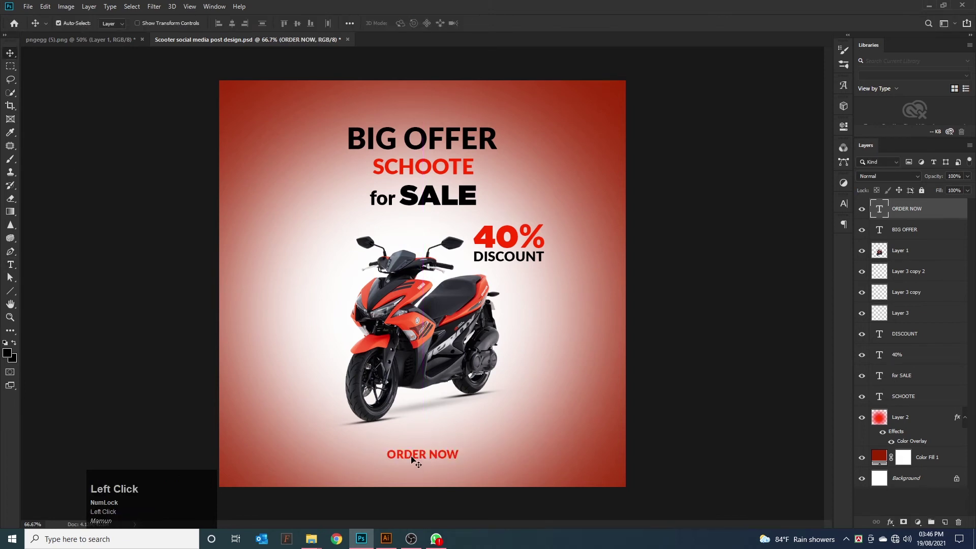
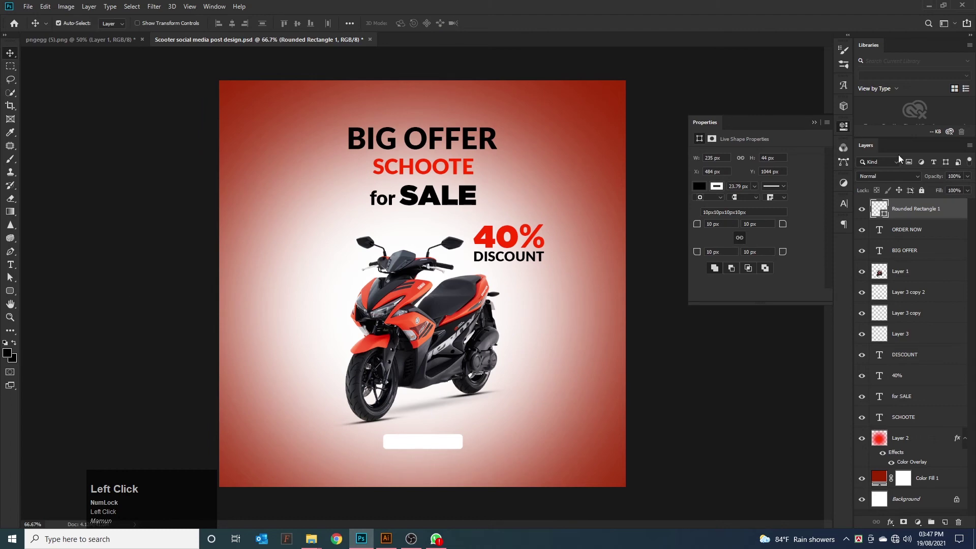
# - Place the white rounded box behind ORDER NOW and resize it to about 252 x 46 px
pyautogui.moveTo(915, 213); pyautogui.dragTo(463, 448)
pyautogui.scroll(-3)
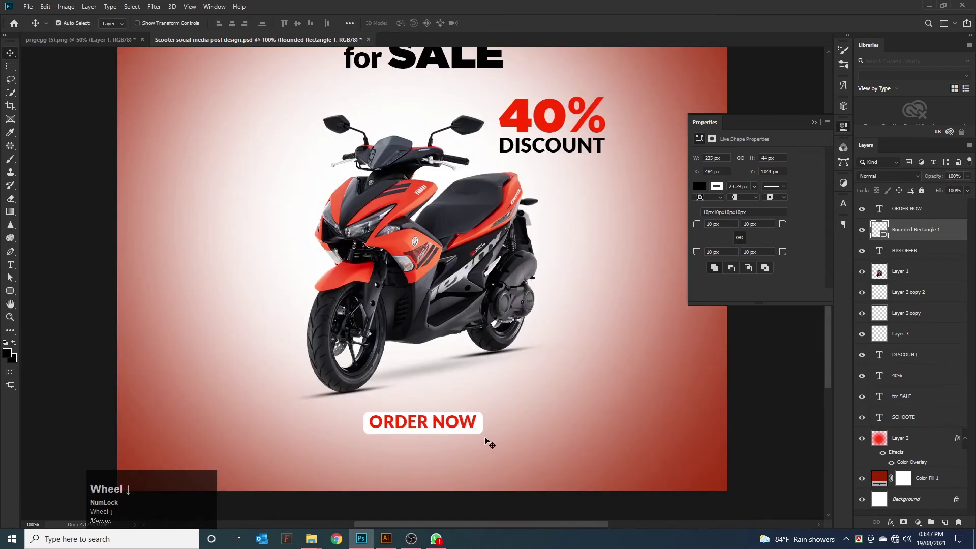
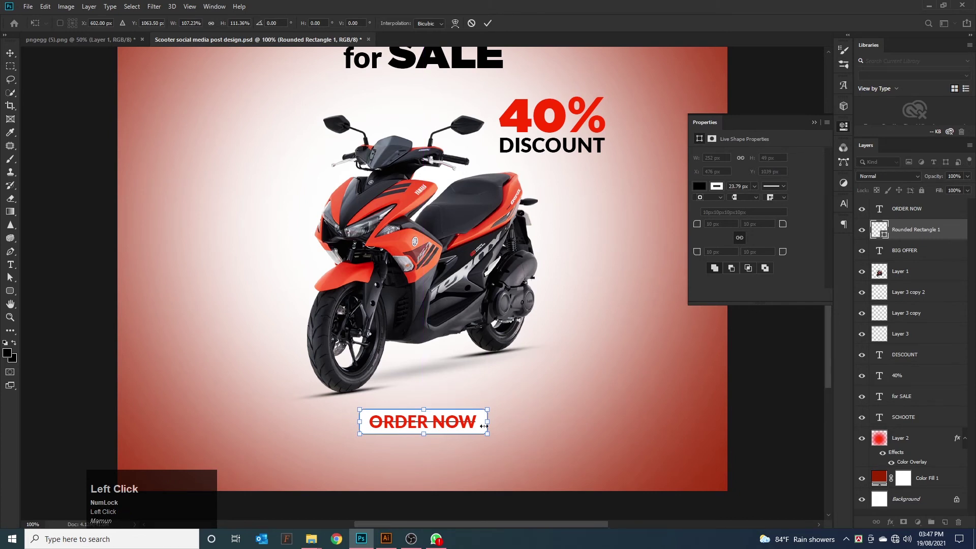
pyautogui.press('ctrl+z')
pyautogui.click(474, 430)
pyautogui.click(469, 435)
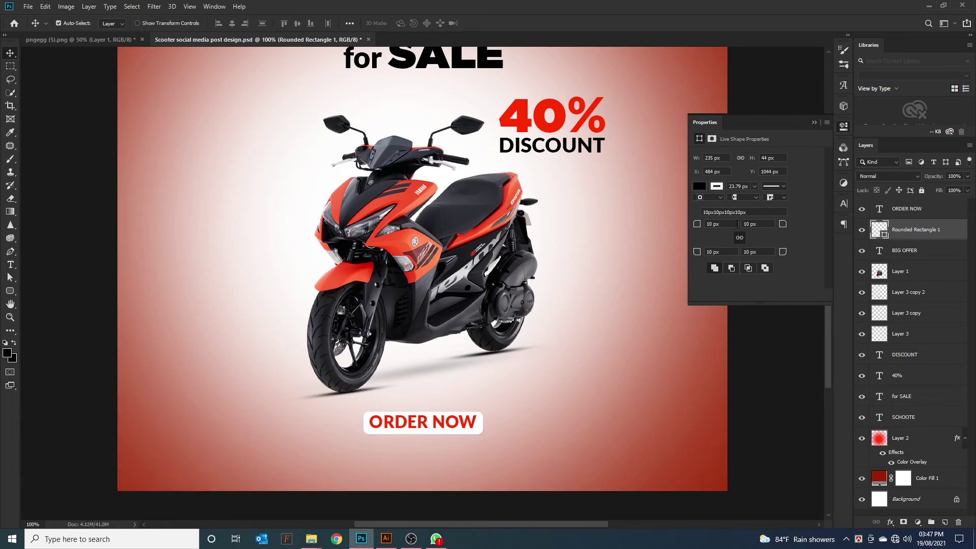
# - Raise the box's corner radius to 22 px to make a pill-shaped button
pyautogui.moveTo(703, 230); pyautogui.dragTo(702, 231)
pyautogui.moveTo(701, 230); pyautogui.dragTo(8, 57)
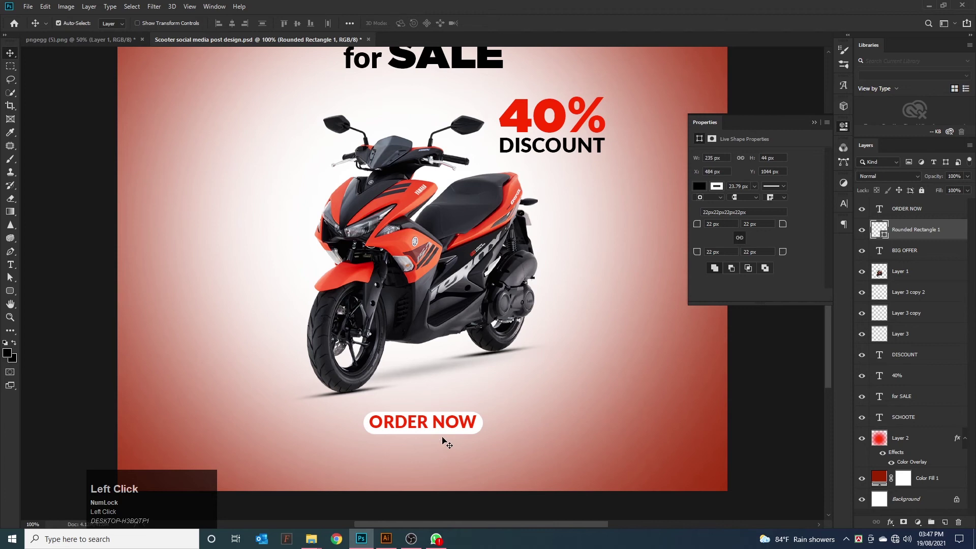
pyautogui.click(464, 436)
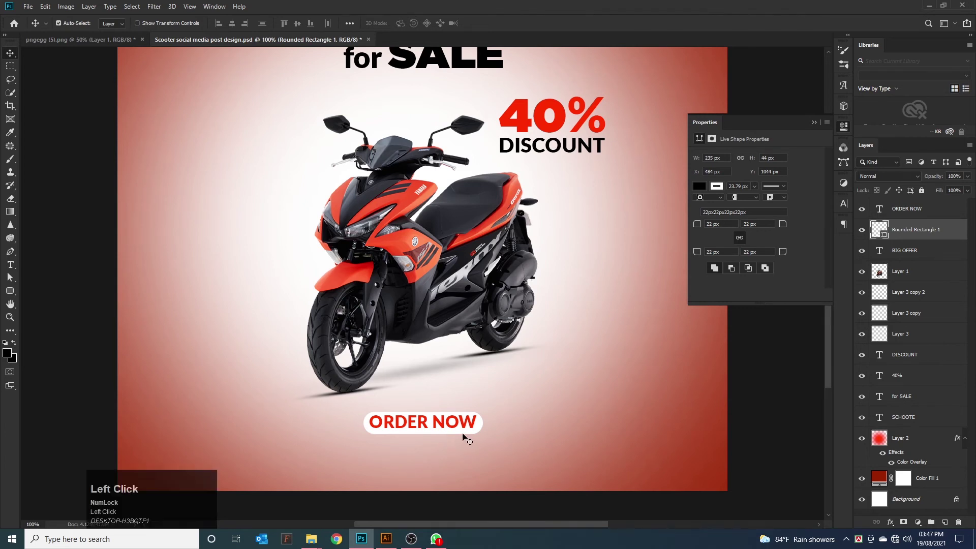
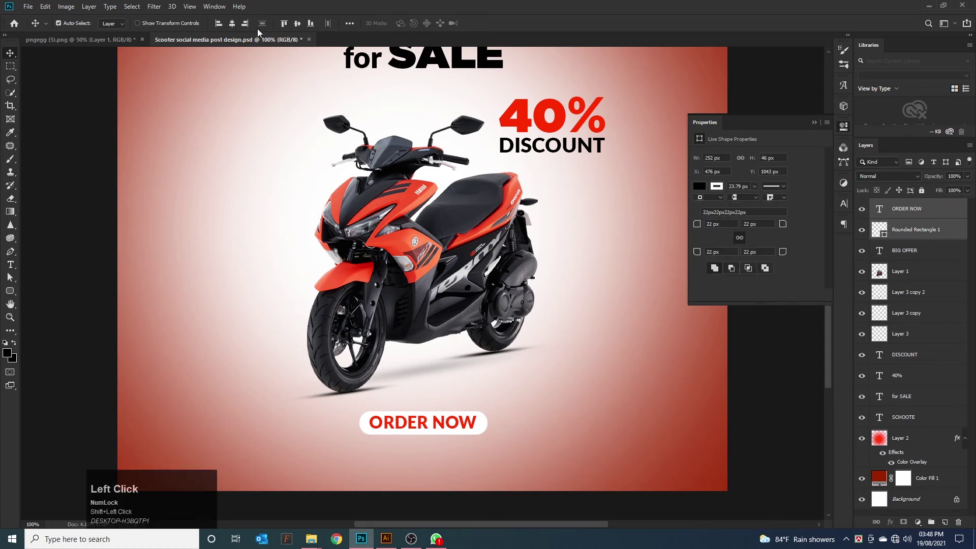
pyautogui.scroll(-3)
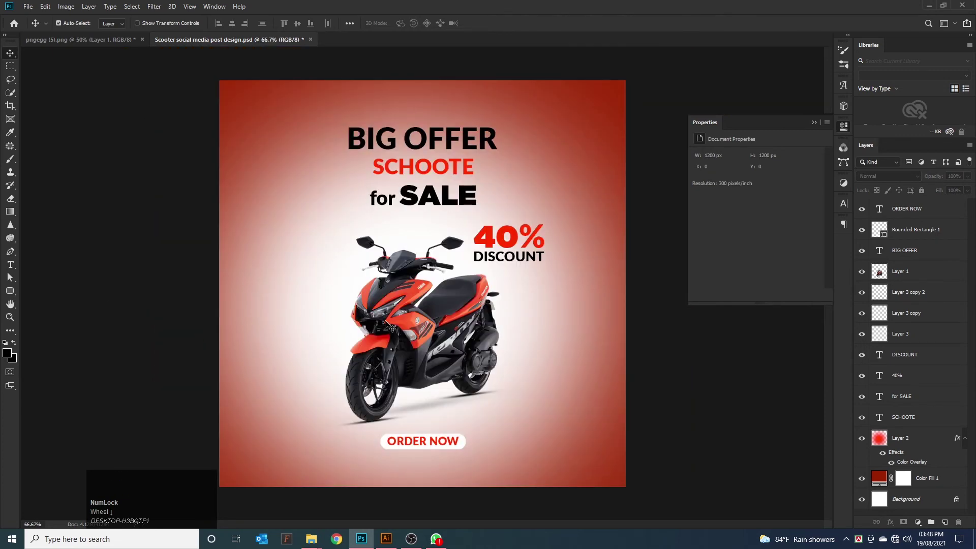
pyautogui.click(12, 271)
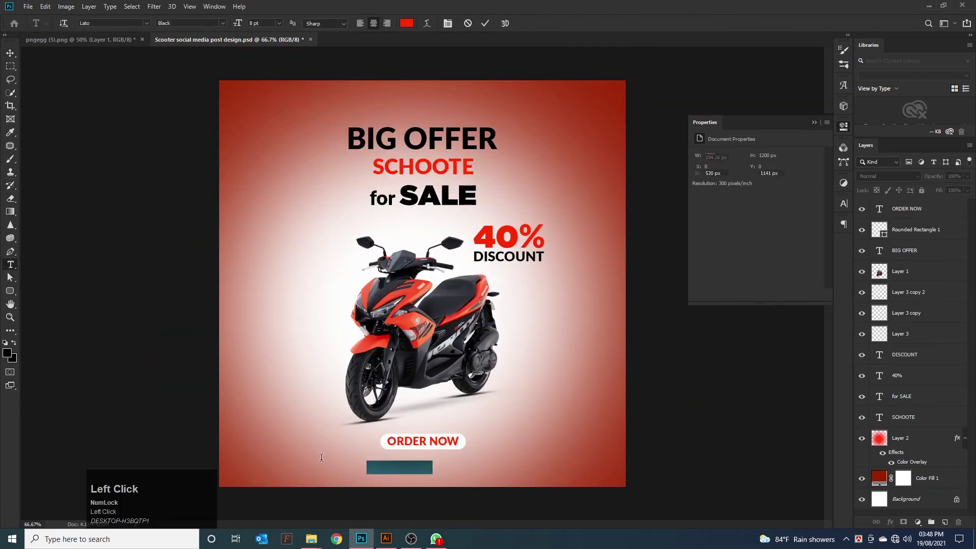
pyautogui.press('w')
pyautogui.write('www')
pyautogui.write('website')
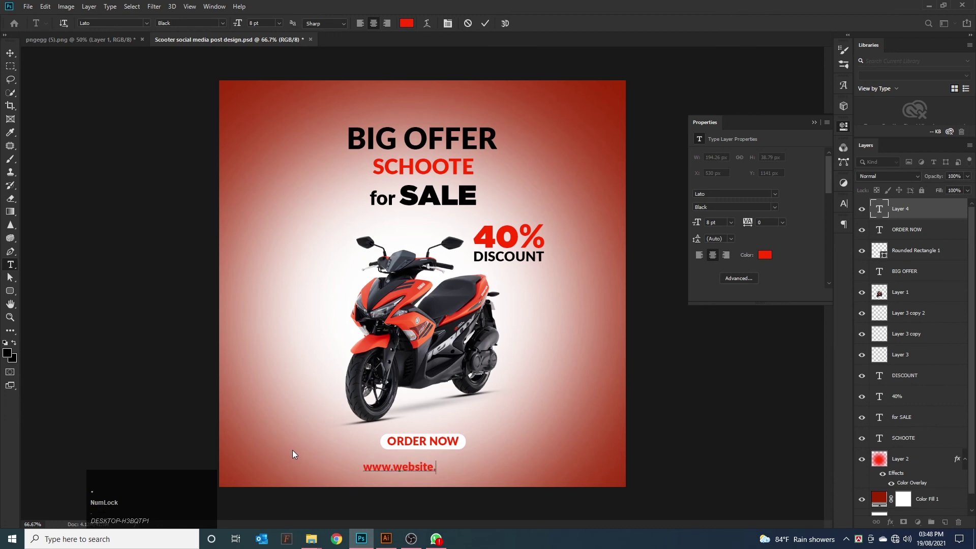
pyautogui.write('co')
pyautogui.press('m')
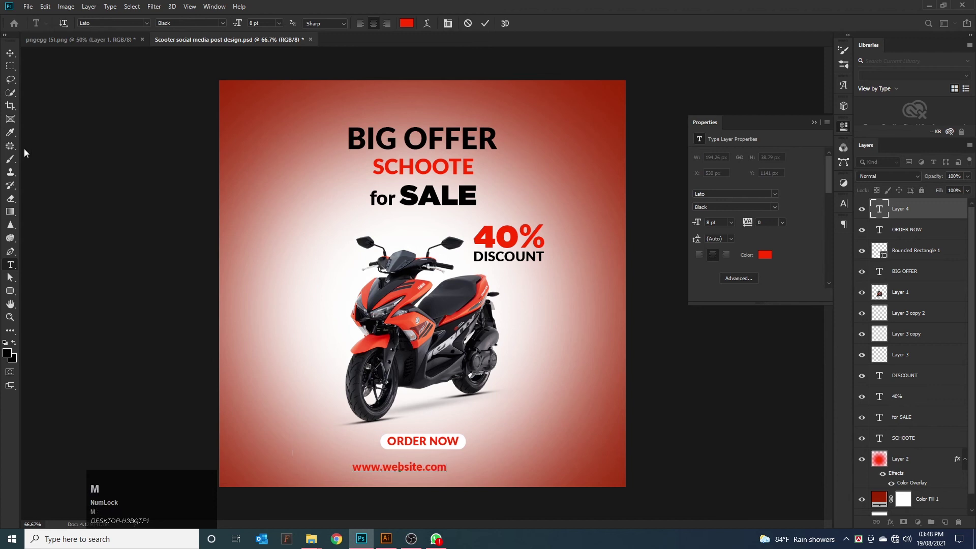
# - Centre the website text beneath the ORDER NOW button
pyautogui.moveTo(11, 55); pyautogui.dragTo(427, 458)
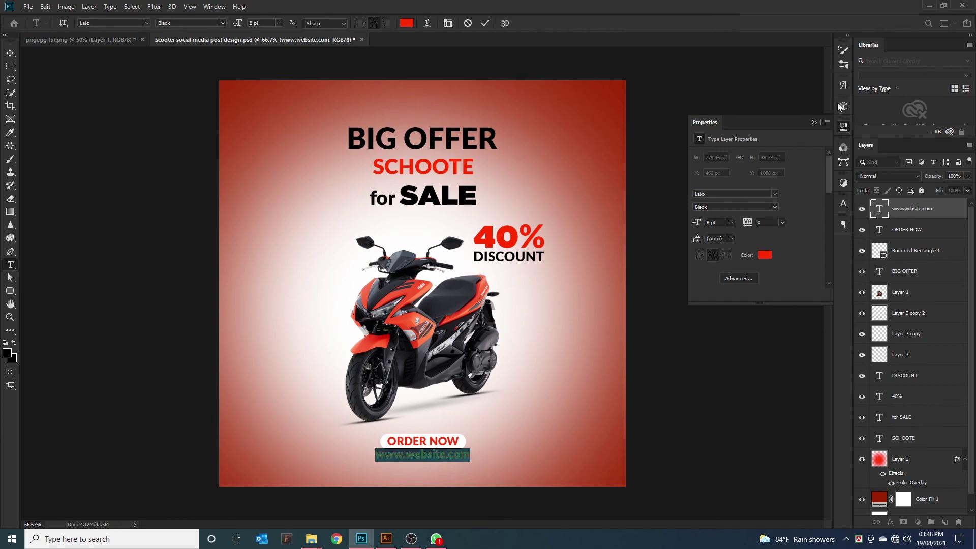
# - Experiment with leading and a 157% horizontal scale on the footer in the Character panel
pyautogui.click(846, 212)
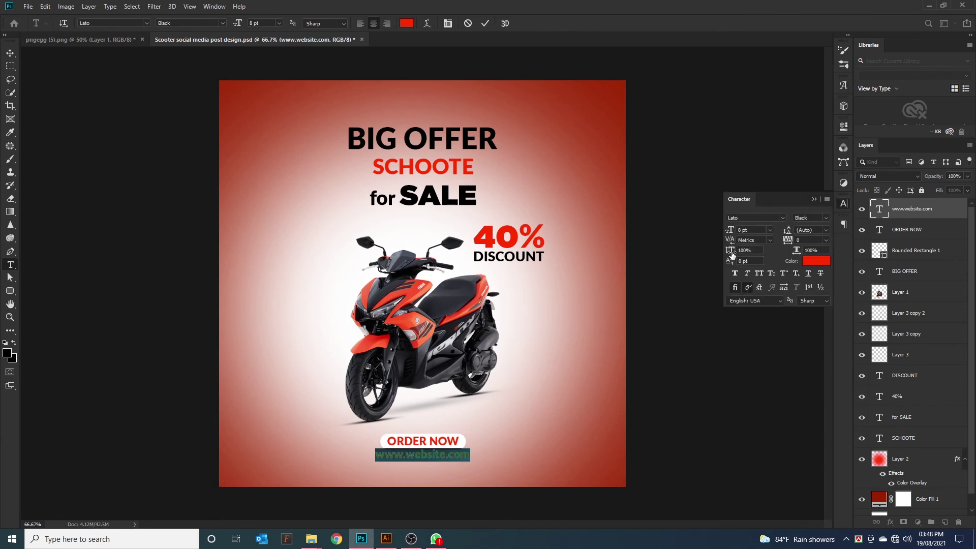
pyautogui.moveTo(735, 257); pyautogui.dragTo(739, 257)
pyautogui.press('ctrl+z')
pyautogui.moveTo(794, 235); pyautogui.dragTo(804, 238)
pyautogui.press('ctrl+z')
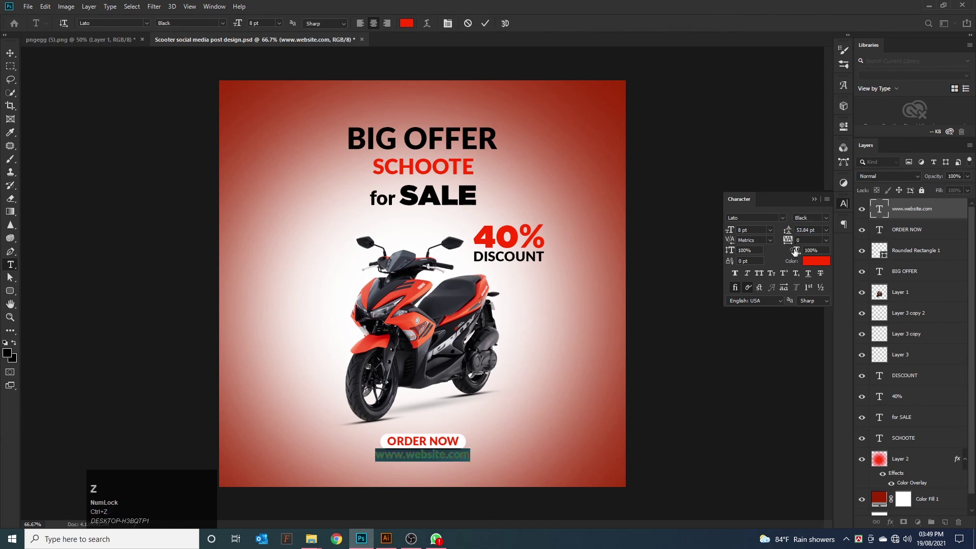
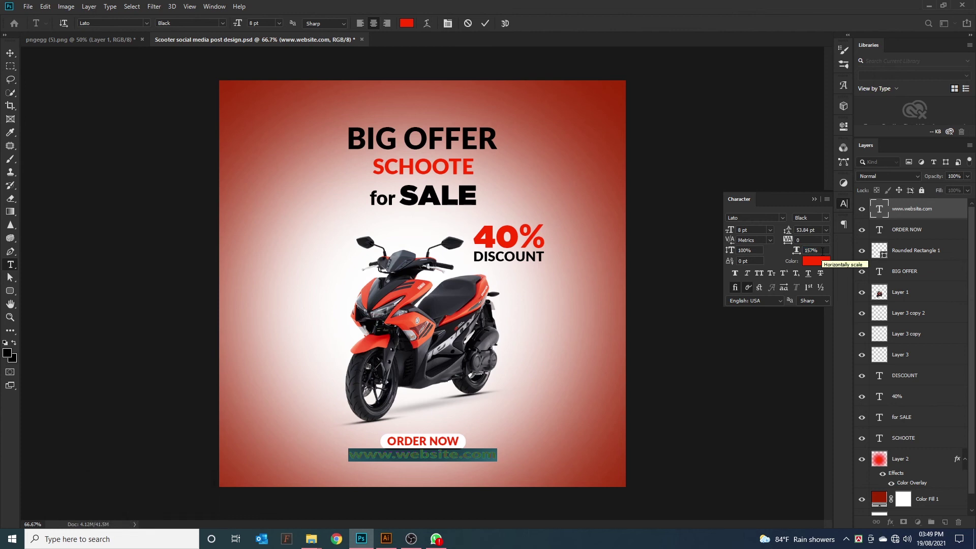
pyautogui.press('Return')
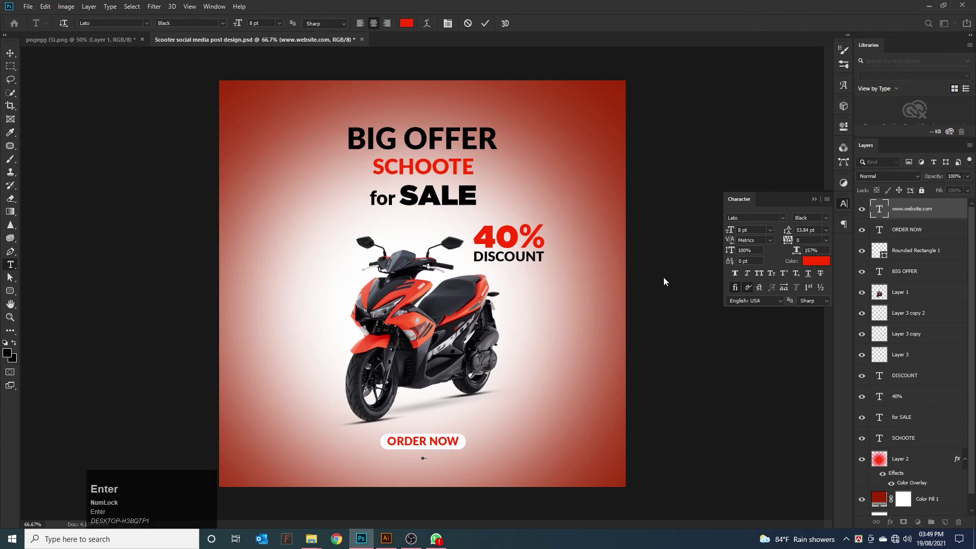
# - Undo the spacing experiments, returning the footer text to normal proportions
pyautogui.press('ctrl+z')
pyautogui.press('ctrl+z')
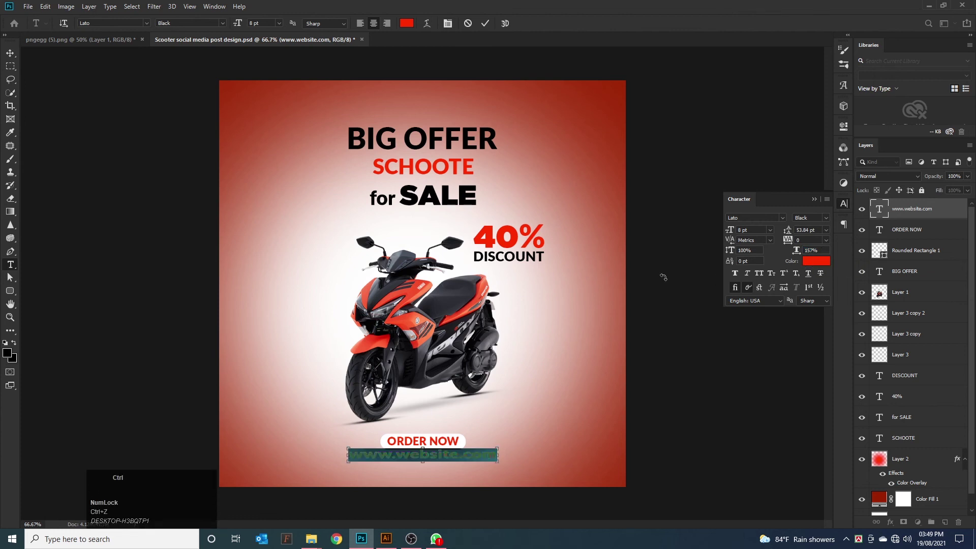
pyautogui.press('ctrl+z')
pyautogui.press('ctrl+z')
pyautogui.click(16, 56)
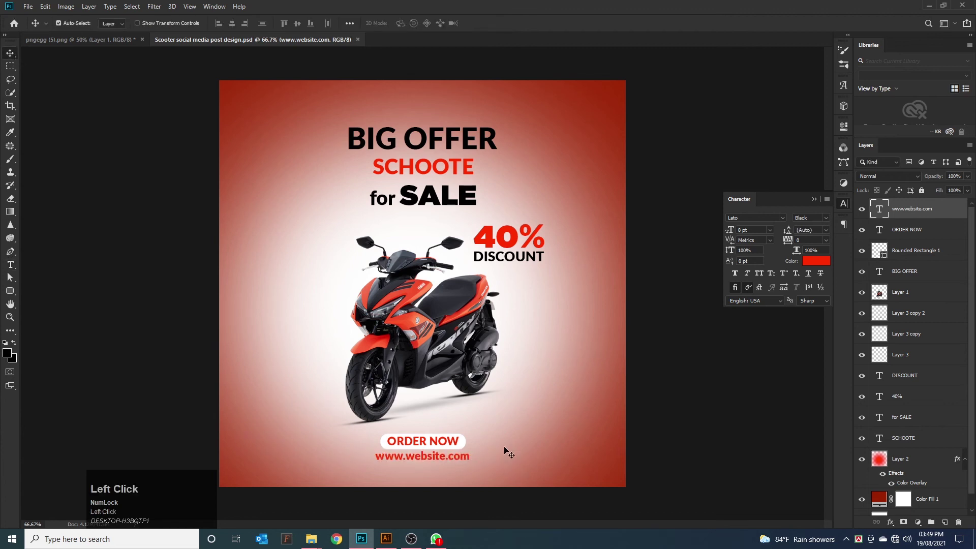
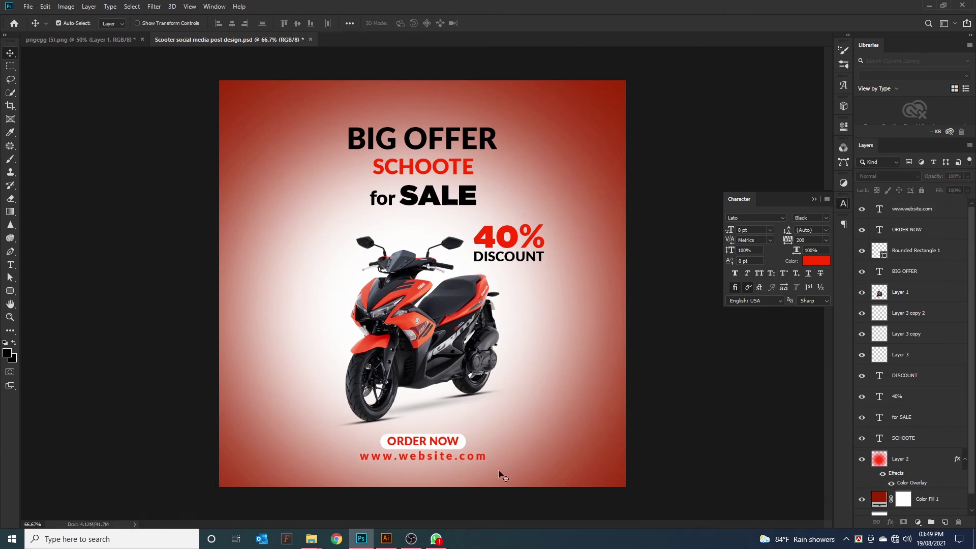
pyautogui.click(444, 465)
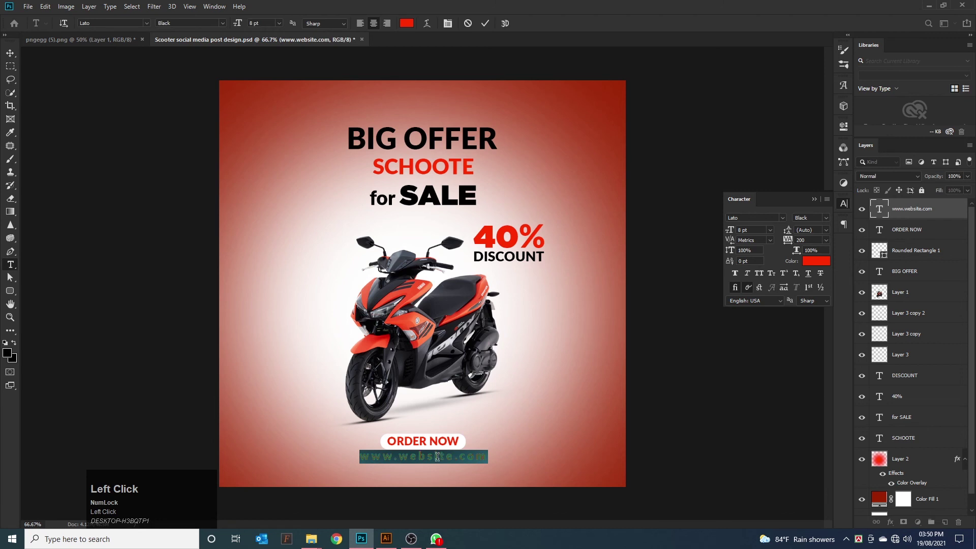
pyautogui.click(223, 28)
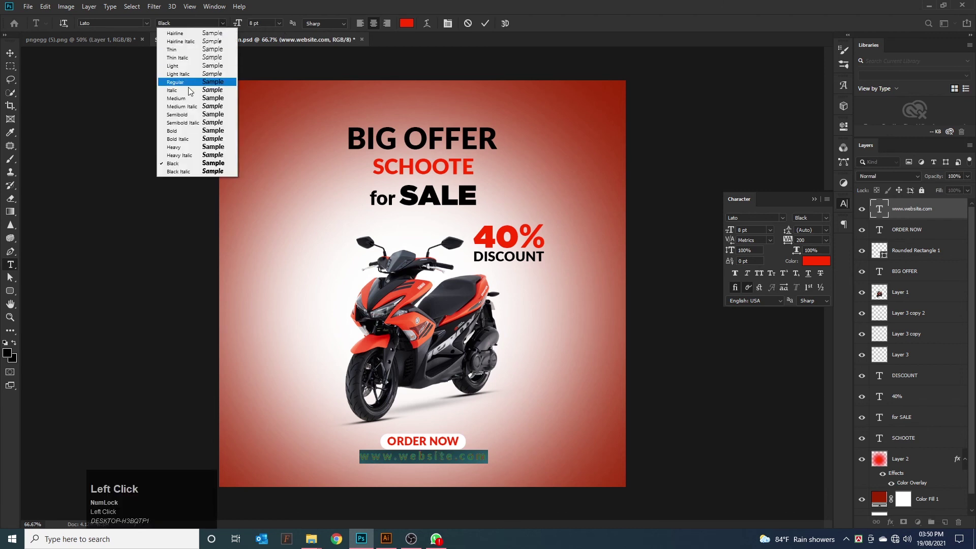
pyautogui.click(177, 134)
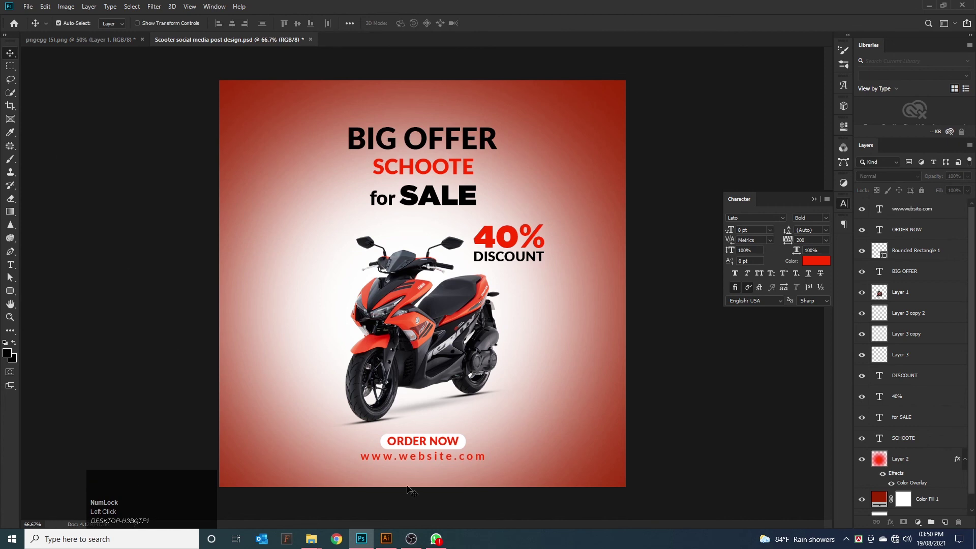
pyautogui.press('Down')
# - Shrink the footer to 5 pt and widen its tracking to 680
pyautogui.click(425, 464)
pyautogui.press('Down')
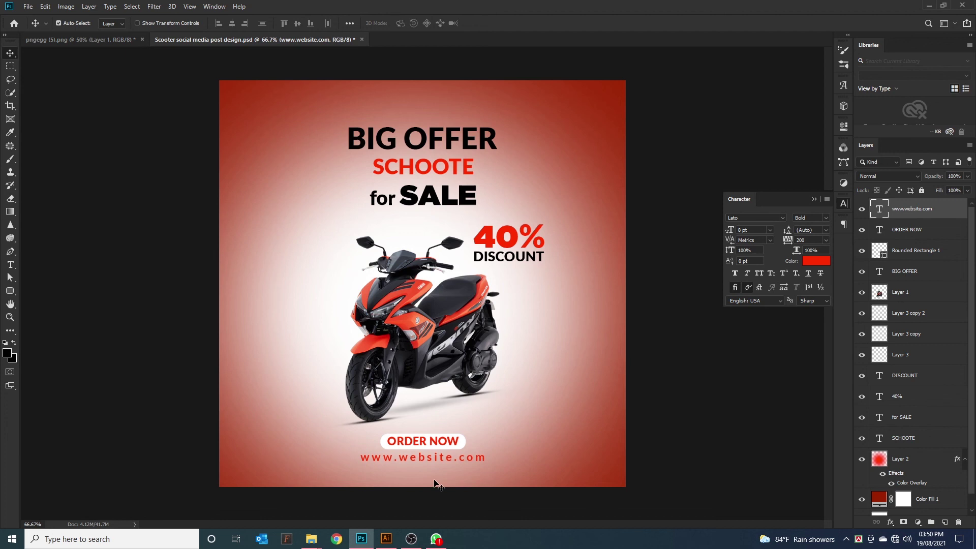
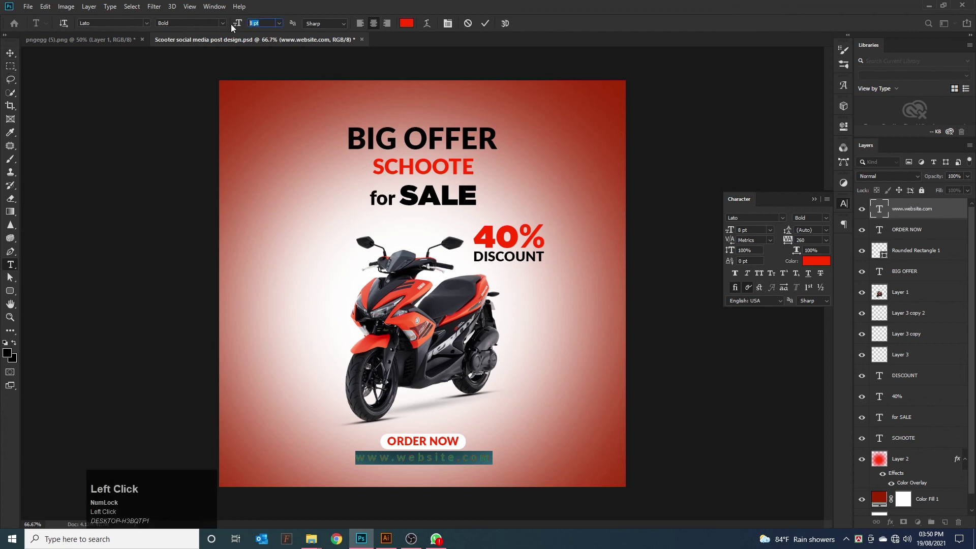
pyautogui.press('Return')
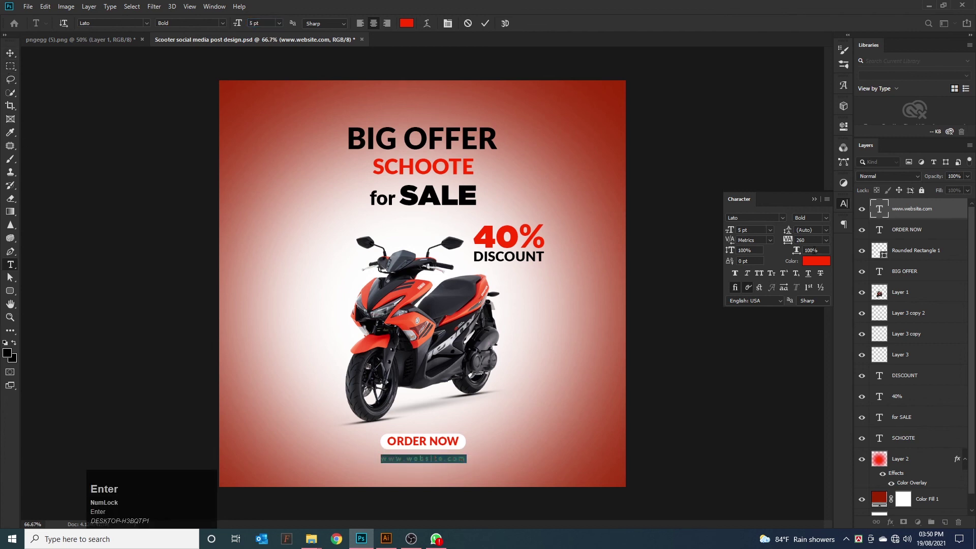
pyautogui.moveTo(791, 245); pyautogui.dragTo(11, 59)
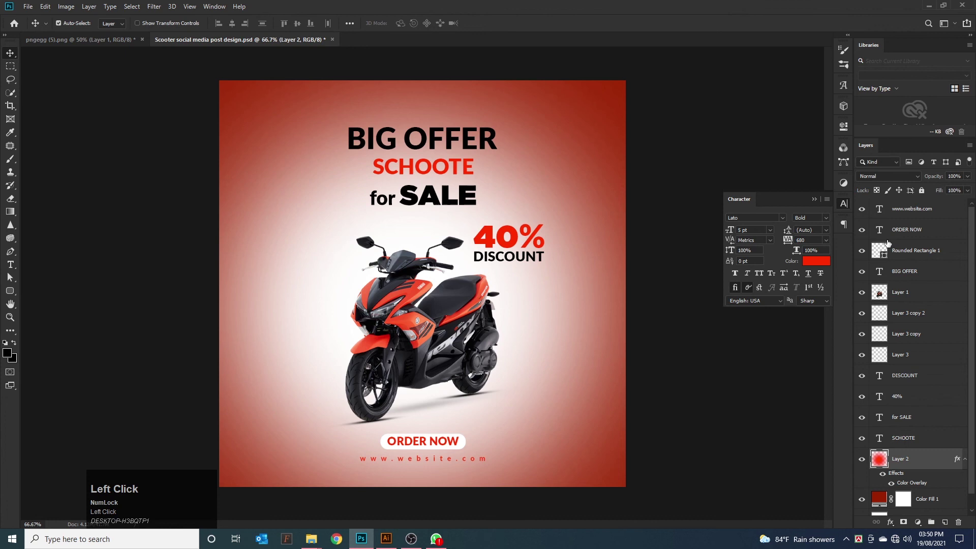
# - Shift-select the 40% and DISCOUNT layers and link them; darken the red background
pyautogui.scroll(3)
pyautogui.click(911, 217)
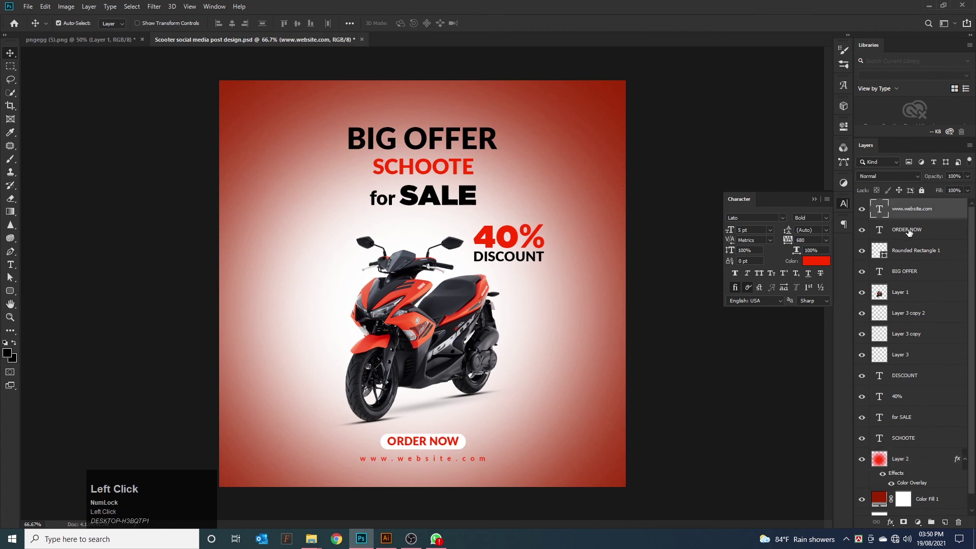
pyautogui.click(913, 257)
pyautogui.click(912, 236)
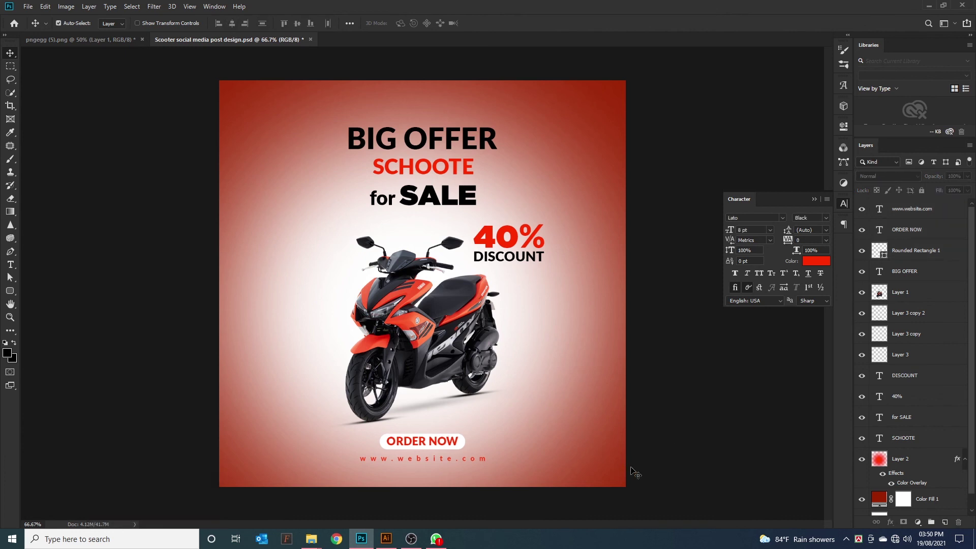
pyautogui.moveTo(632, 461); pyautogui.dragTo(864, 355)
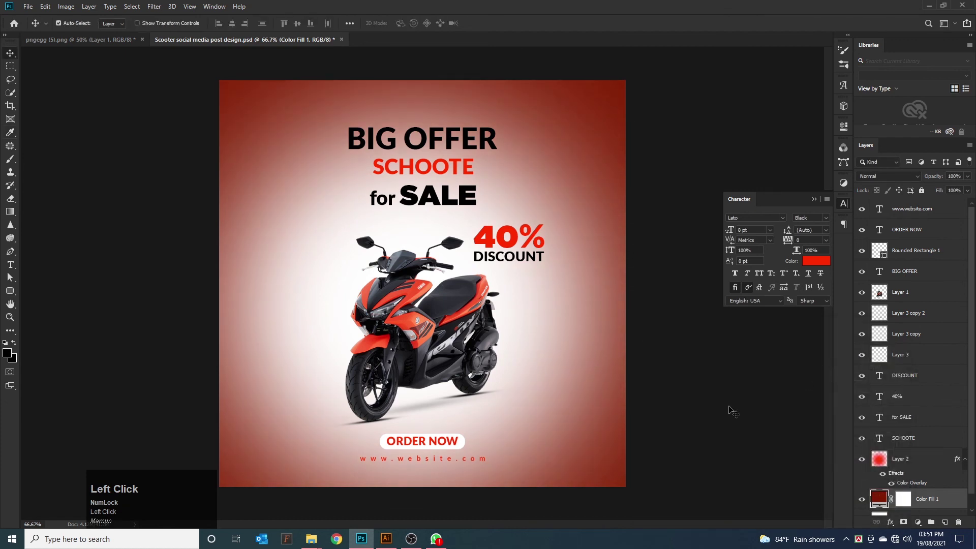
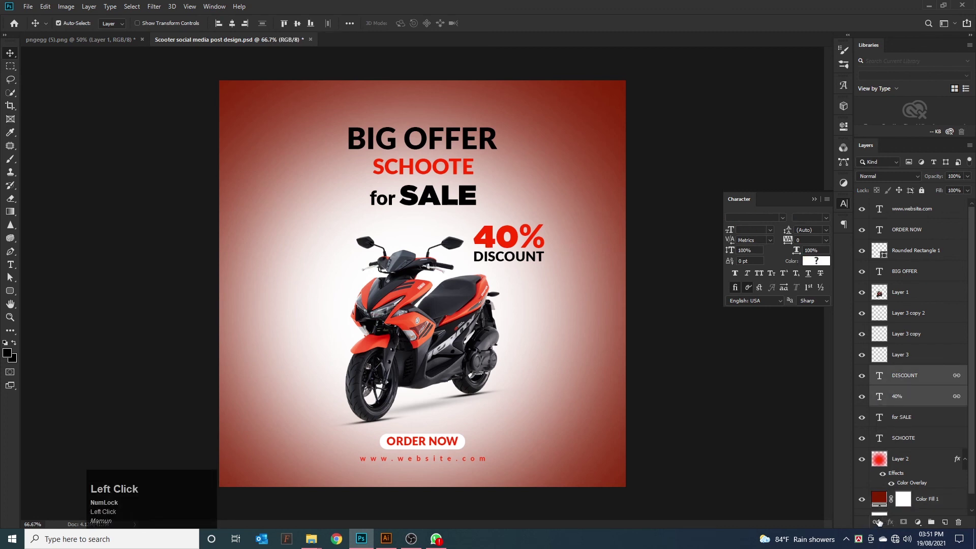
# - Nudge the linked 40% DISCOUNT text toward the scooter, unlink the layers, and select SCHOOTE
pyautogui.press('shift+Left')
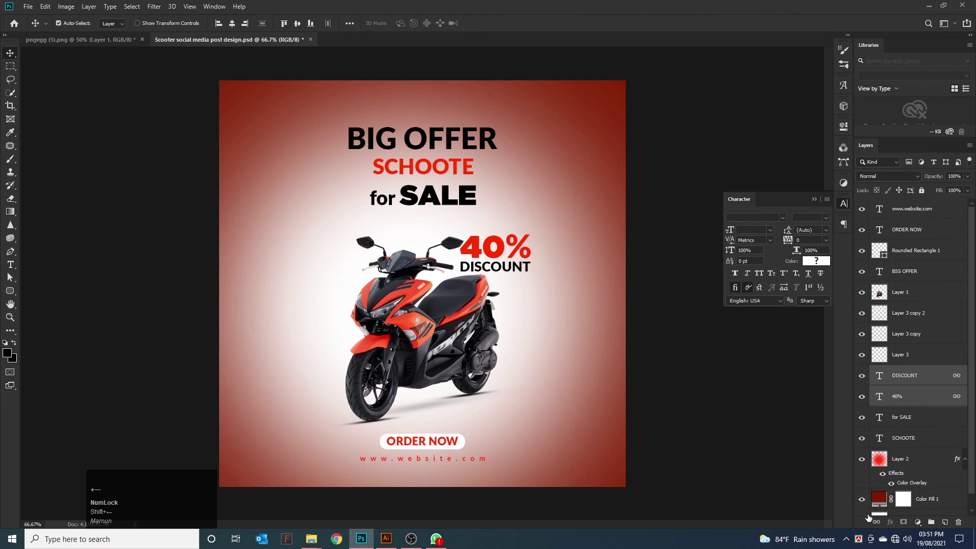
pyautogui.press('Down')
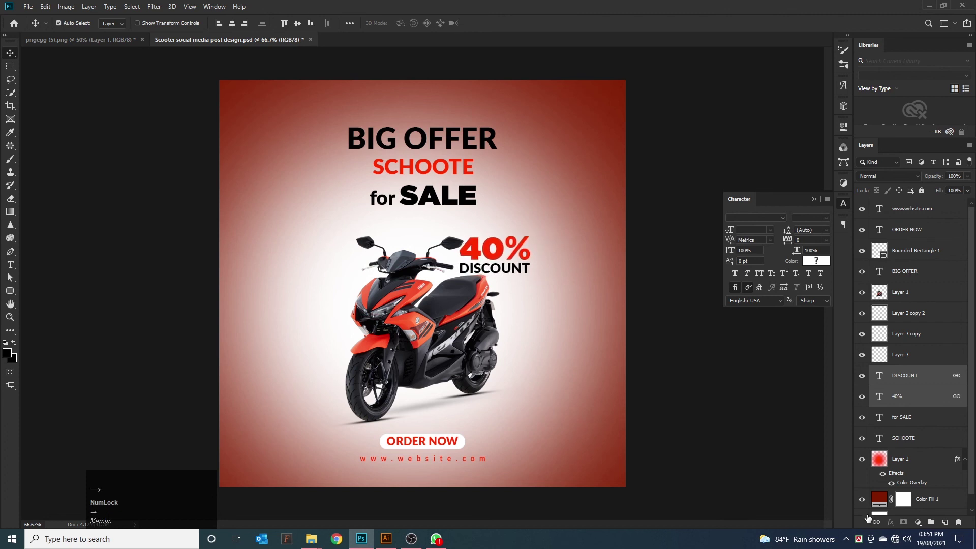
pyautogui.click(713, 367)
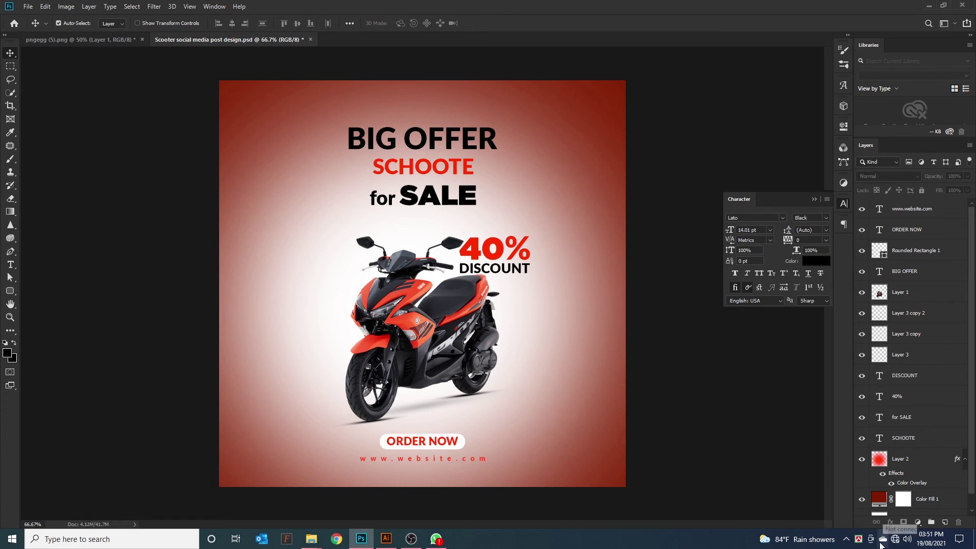
pyautogui.click(374, 89)
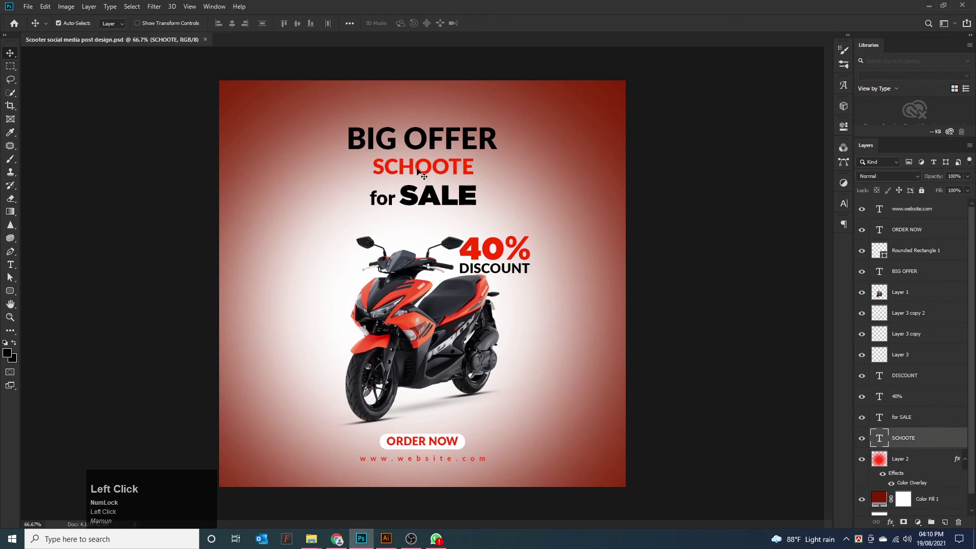